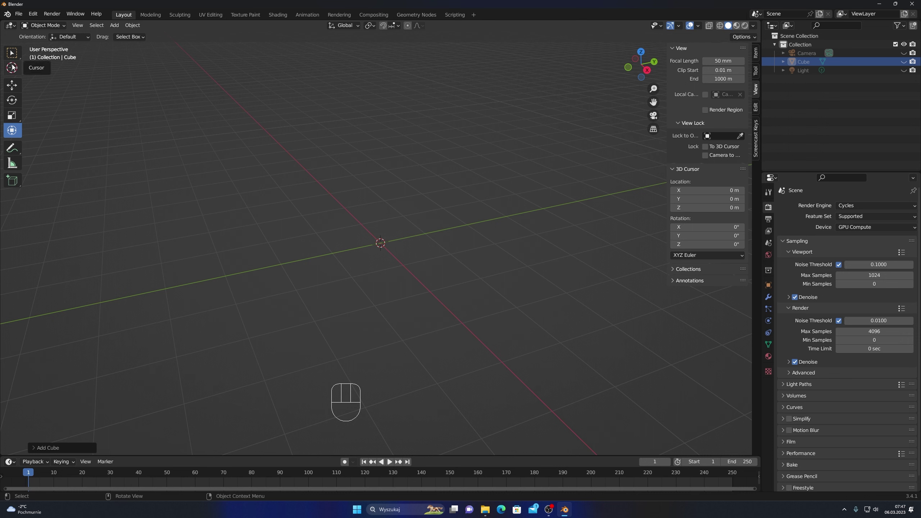
# Place the 3D cursor at a spot in the viewport using the Cursor tool
pyautogui.click(13, 65)
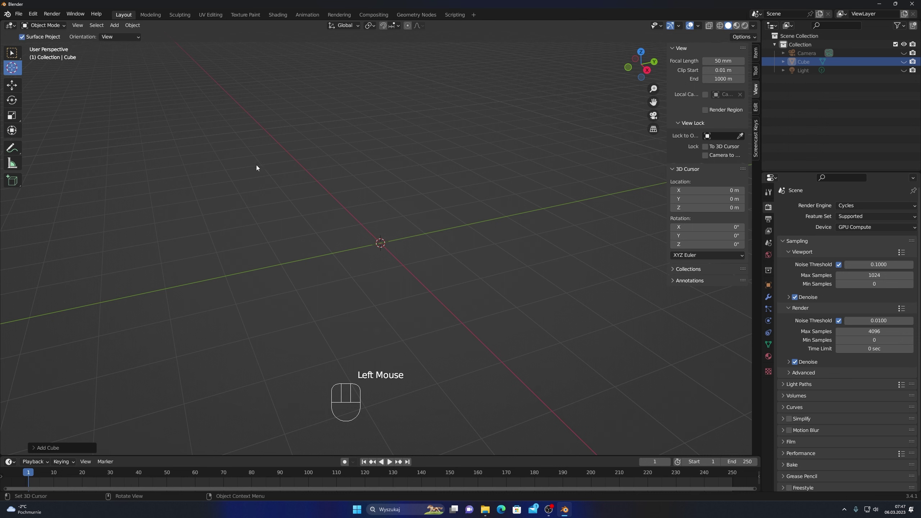
pyautogui.click(222, 161)
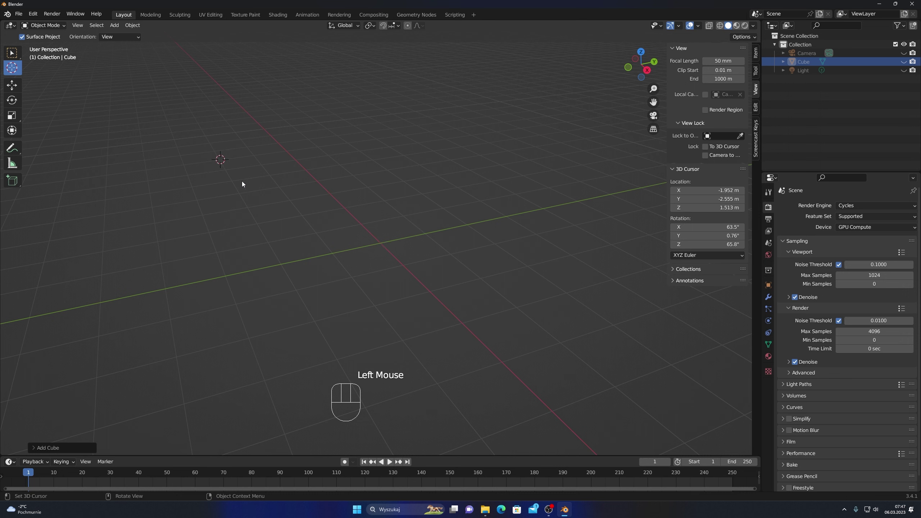
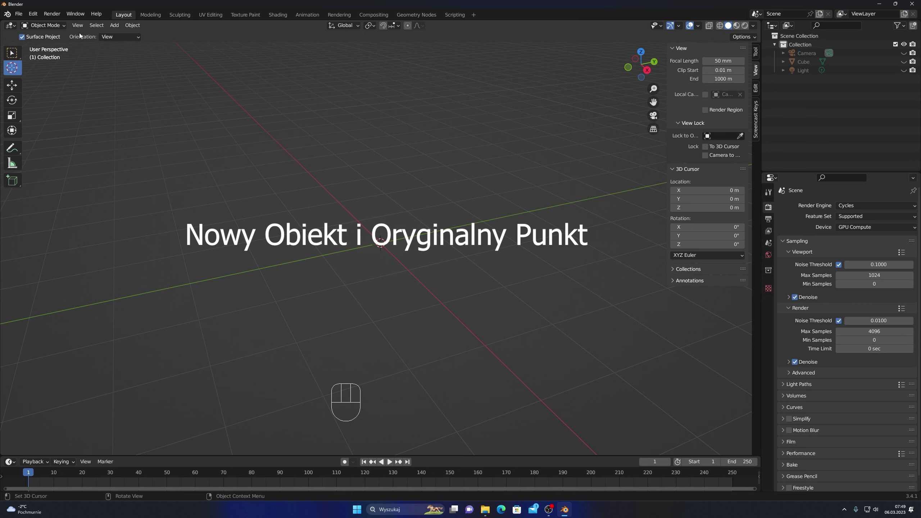
# Add a new cube (Cube.001) at the world origin and raise its mesh above the origin
pyautogui.moveTo(118, 24); pyautogui.dragTo(203, 44)
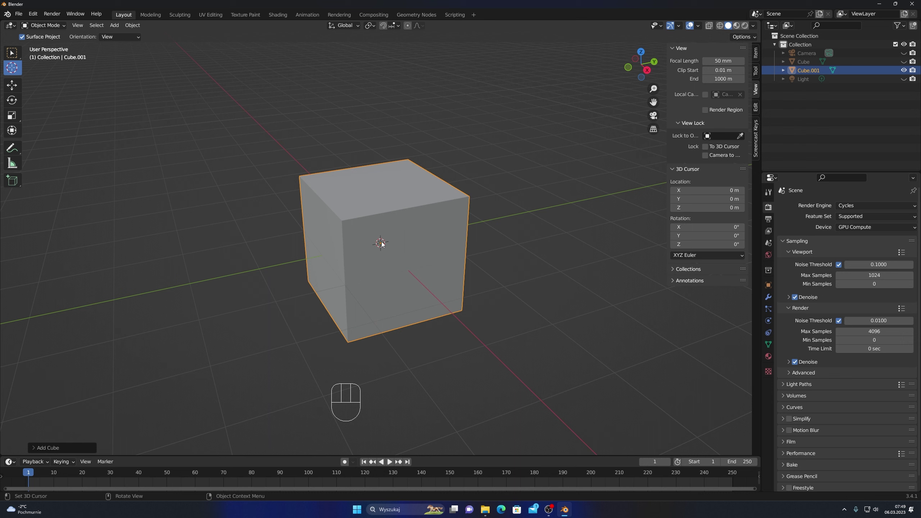
pyautogui.moveTo(376, 25); pyautogui.dragTo(376, 177)
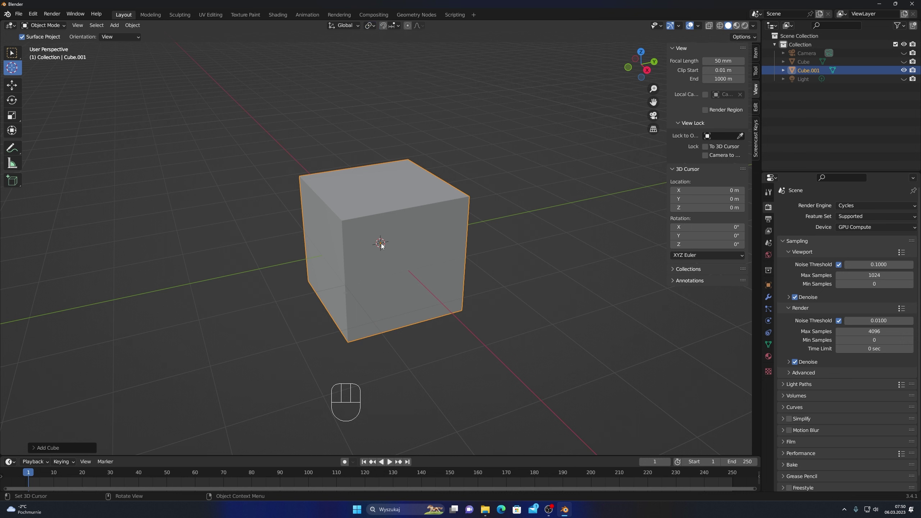
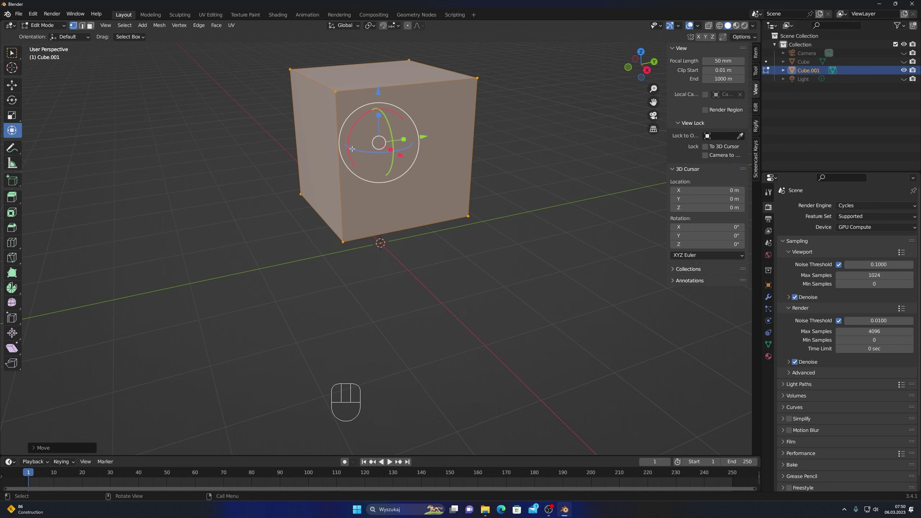
# Return to Object Mode with the cube centred and show its Transform gizmo handles
pyautogui.moveTo(63, 24); pyautogui.dragTo(45, 35)
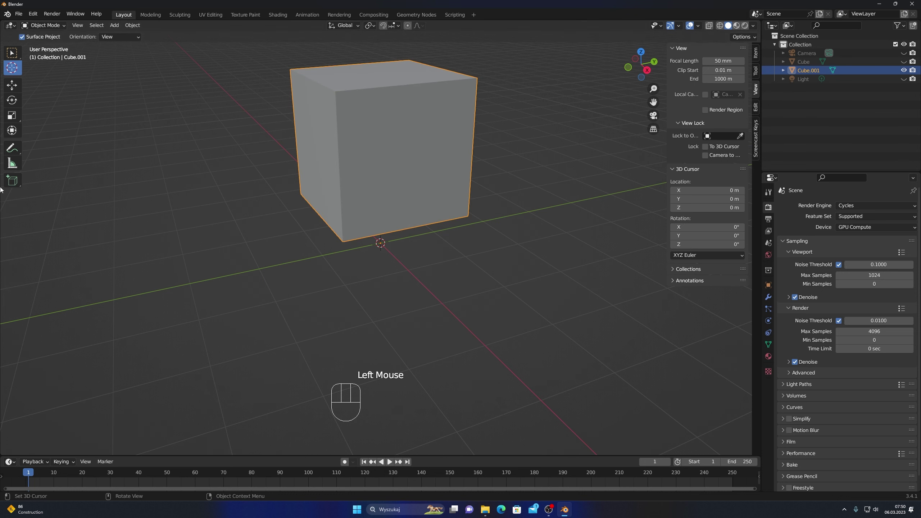
pyautogui.click(15, 128)
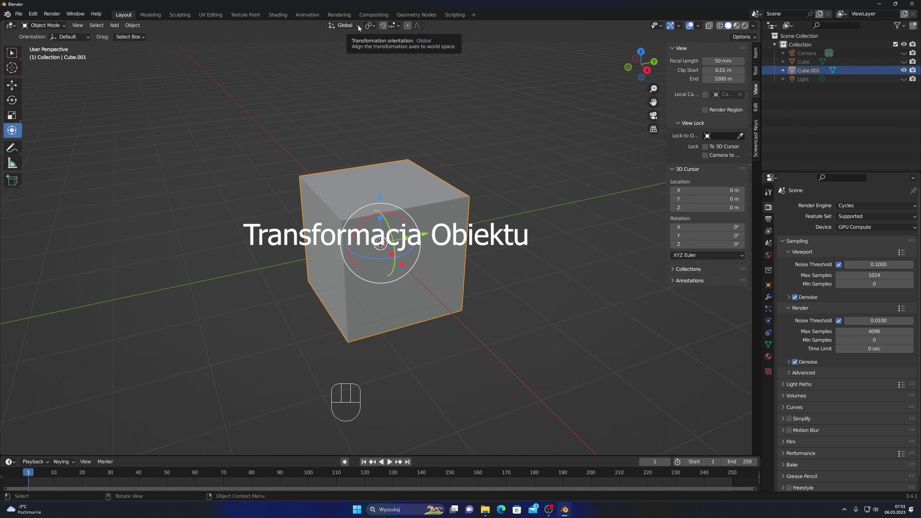
# Move Cube.001 along a world axis under the Global transform orientation
pyautogui.moveTo(360, 27); pyautogui.dragTo(346, 171)
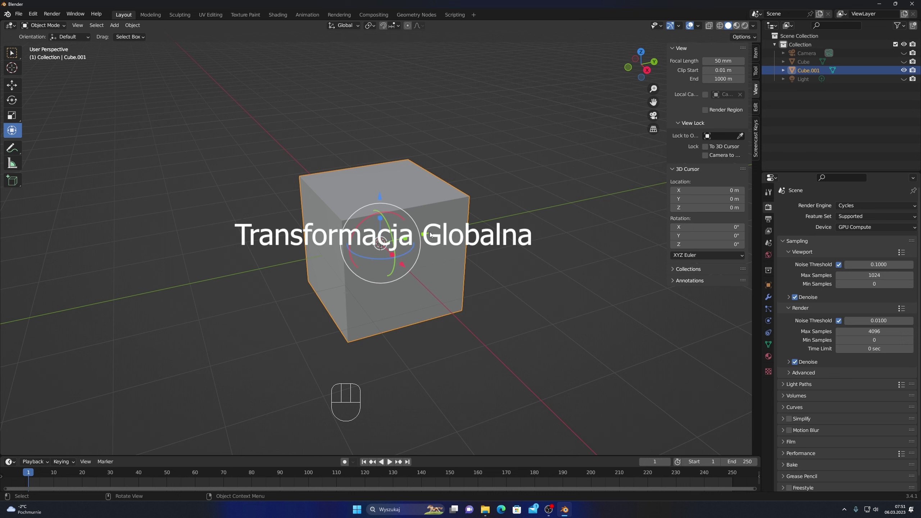
pyautogui.moveTo(428, 234); pyautogui.dragTo(501, 216)
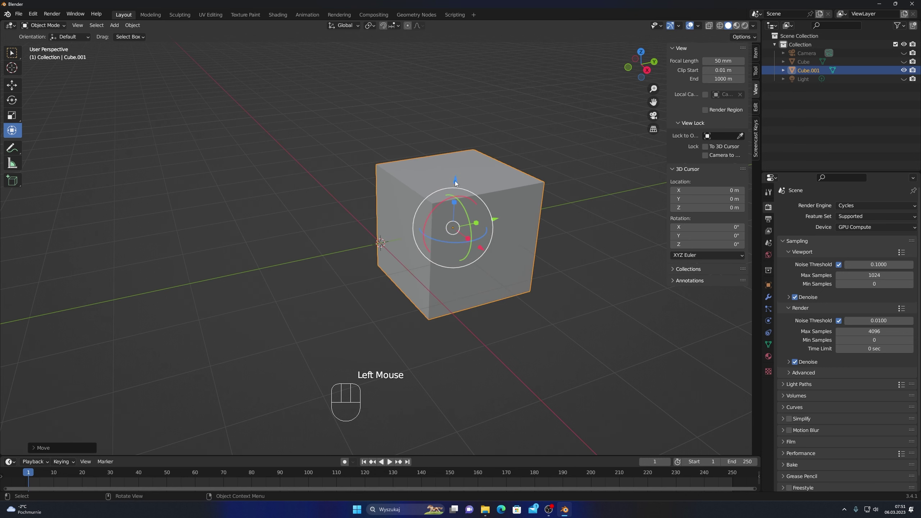
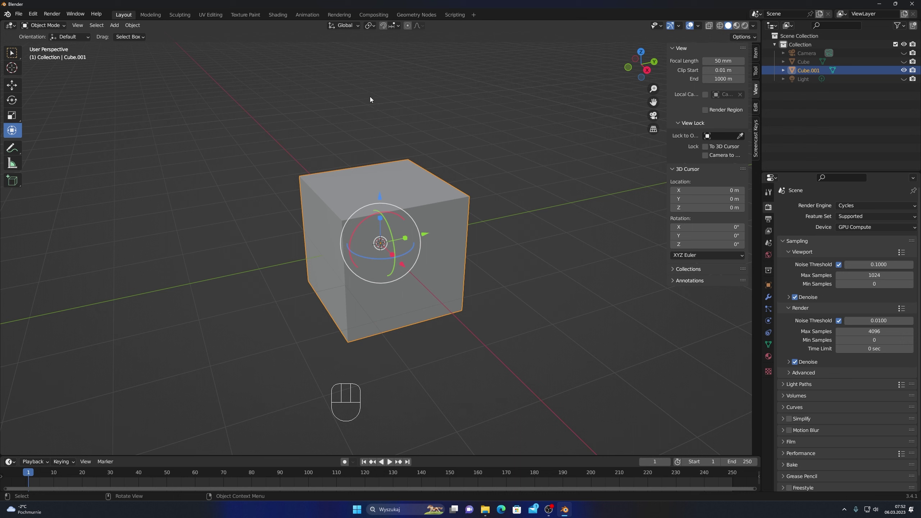
# Use Local orientation, tilt the cube −45° on X, test moves along its tilted axis, then undo
pyautogui.moveTo(359, 27); pyautogui.dragTo(338, 223)
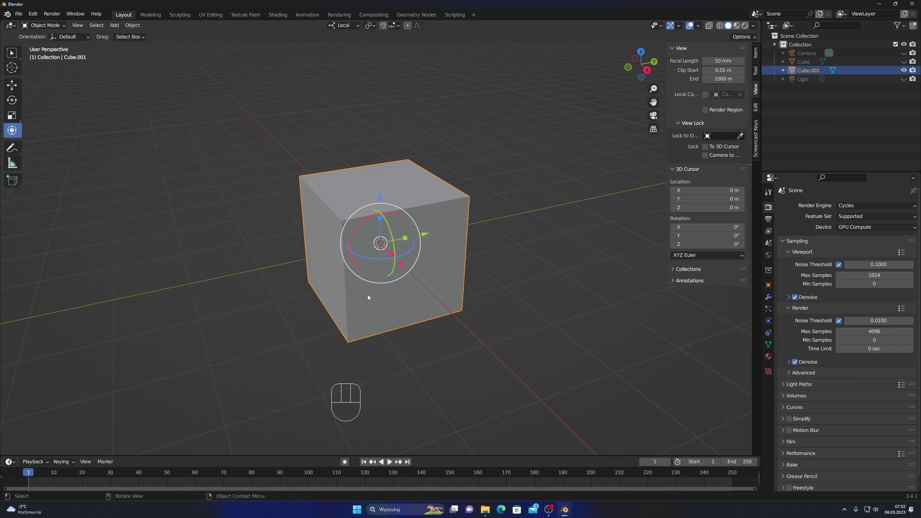
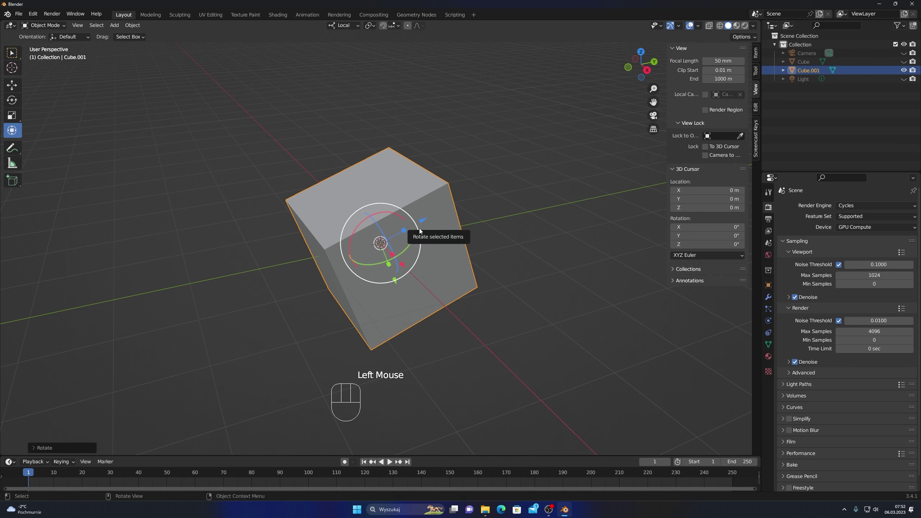
pyautogui.click(35, 451)
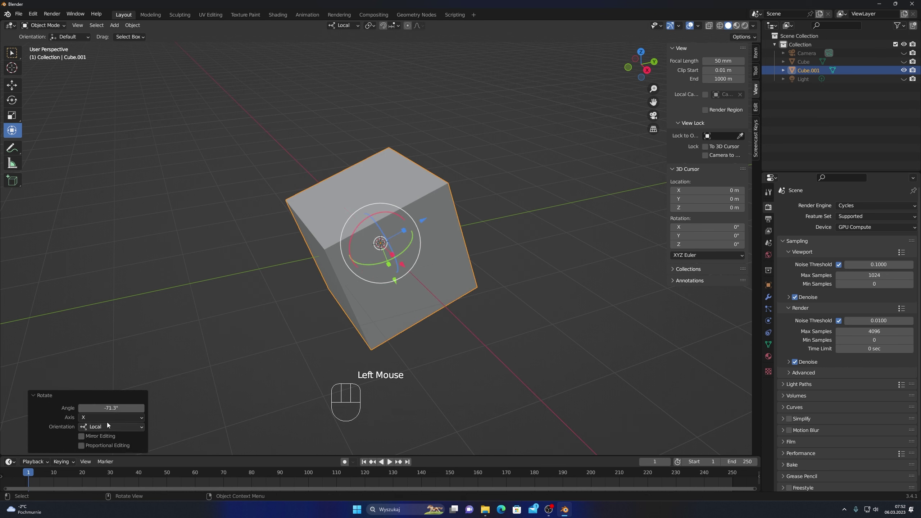
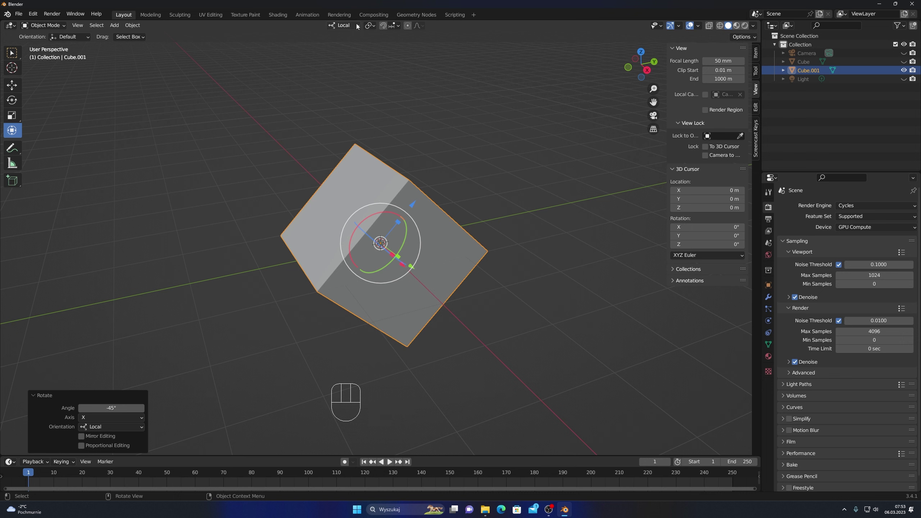
pyautogui.moveTo(358, 26); pyautogui.dragTo(375, 179)
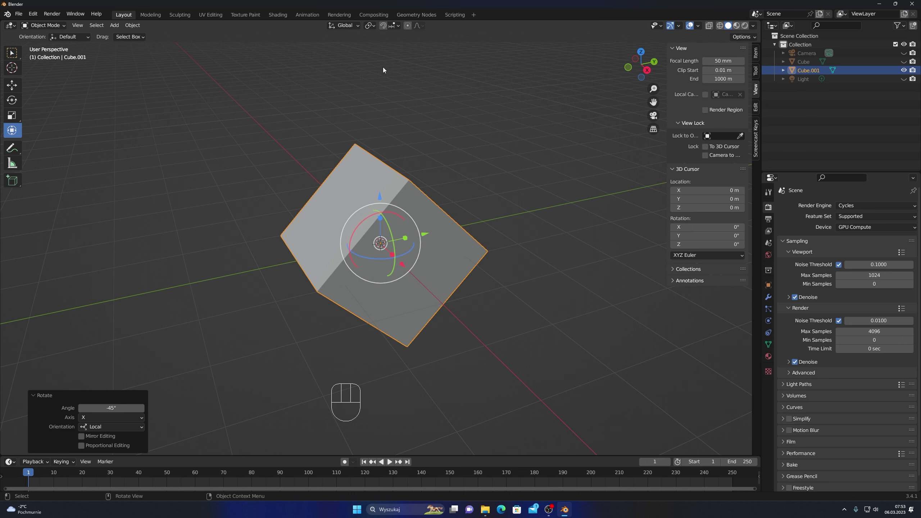
pyautogui.moveTo(359, 26); pyautogui.dragTo(380, 190)
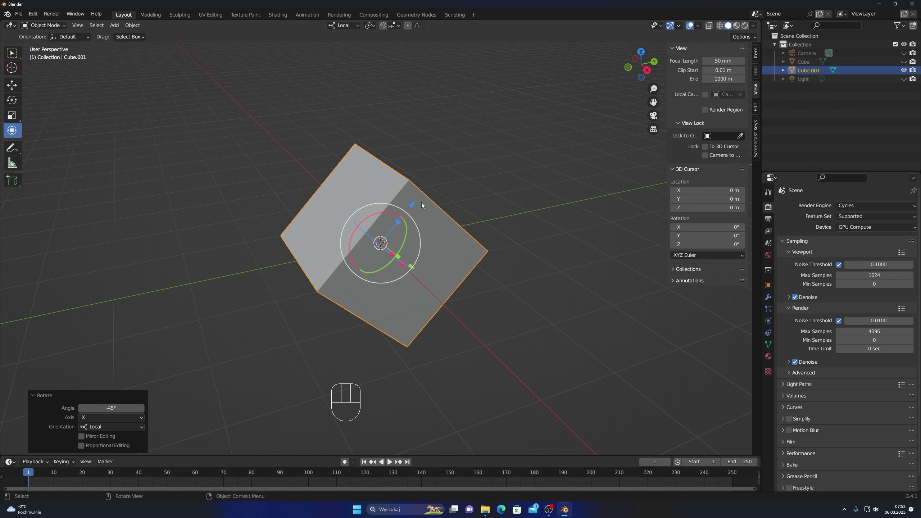
pyautogui.click(415, 206)
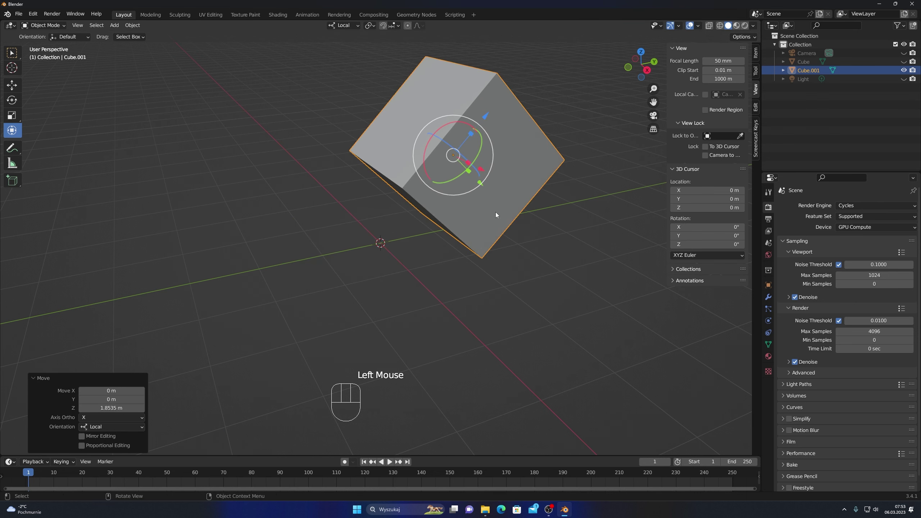
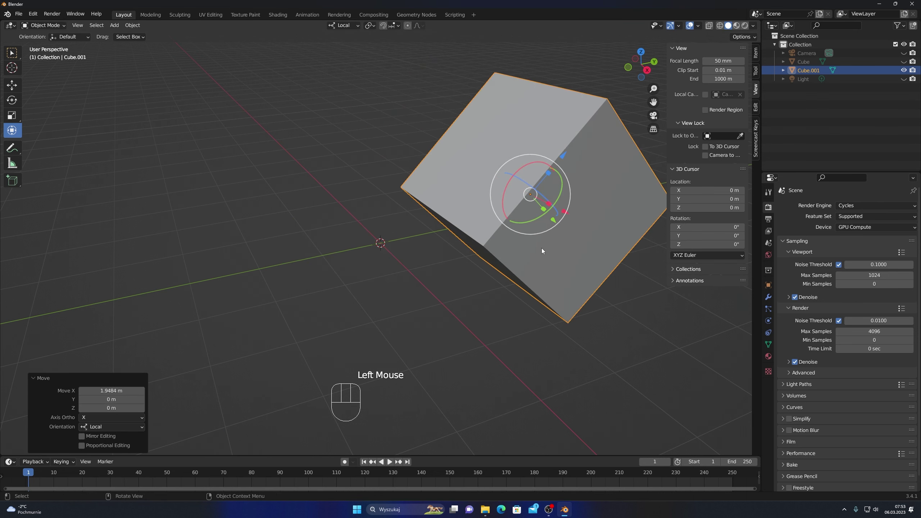
pyautogui.press('ctrl+z')
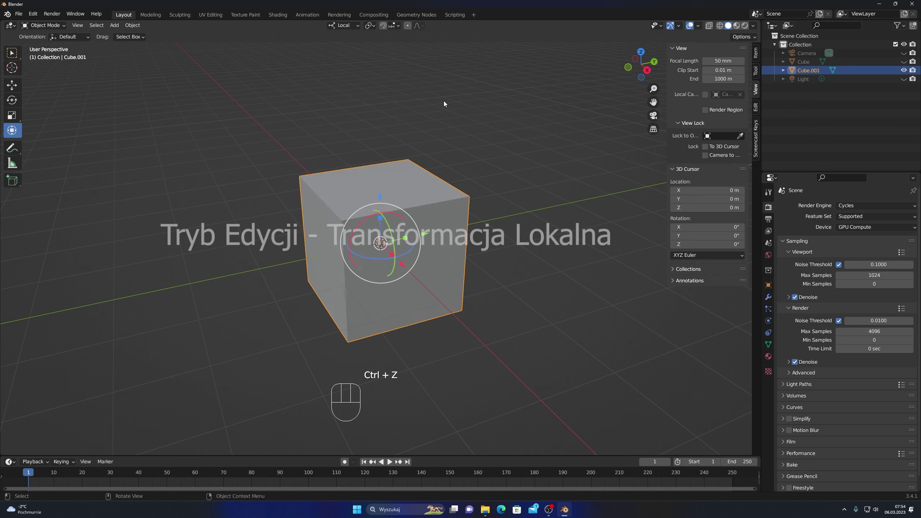
# Switch to Global orientation, rotate the cube's mesh in Edit Mode, then return to Object Mode
pyautogui.moveTo(358, 26); pyautogui.dragTo(376, 165)
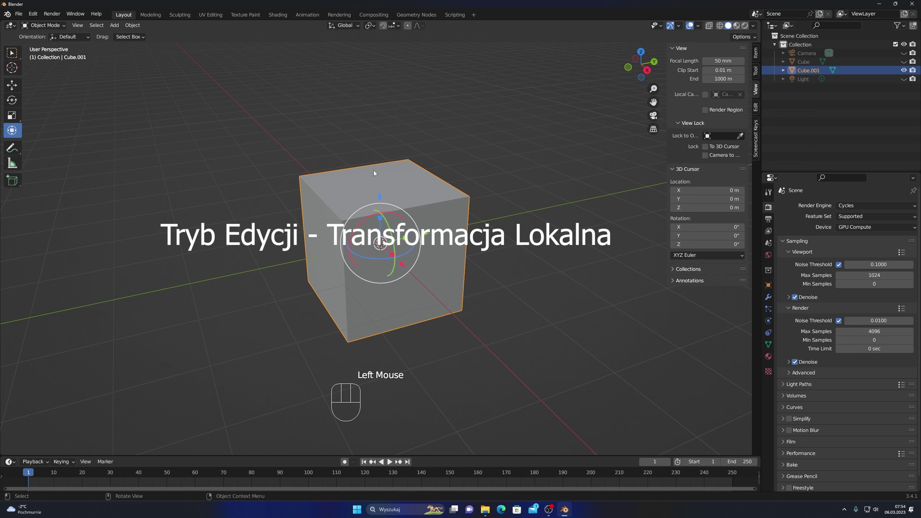
pyautogui.click(375, 172)
pyautogui.moveTo(66, 25); pyautogui.dragTo(50, 43)
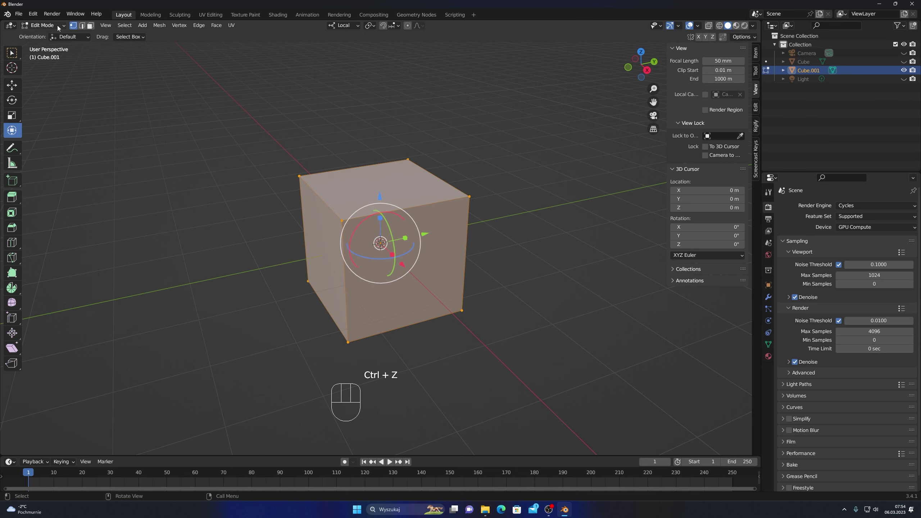
pyautogui.moveTo(68, 25); pyautogui.dragTo(48, 35)
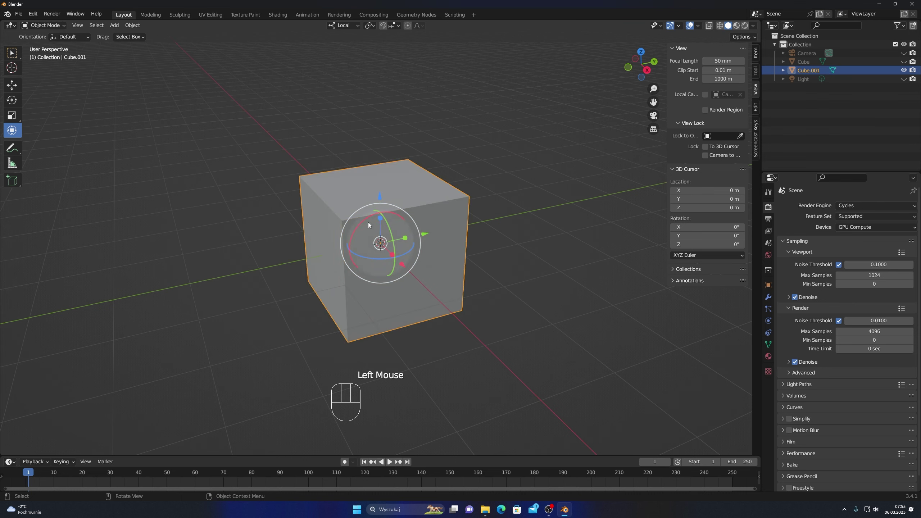
# Tilt the cube about its local X axis, then set the transform orientation to Normal
pyautogui.moveTo(370, 219); pyautogui.dragTo(423, 210)
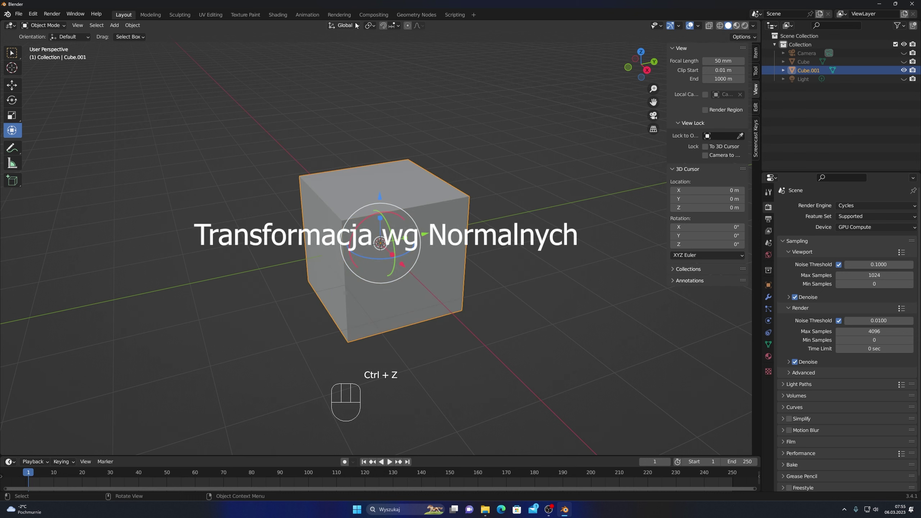
pyautogui.moveTo(358, 25); pyautogui.dragTo(200, 56)
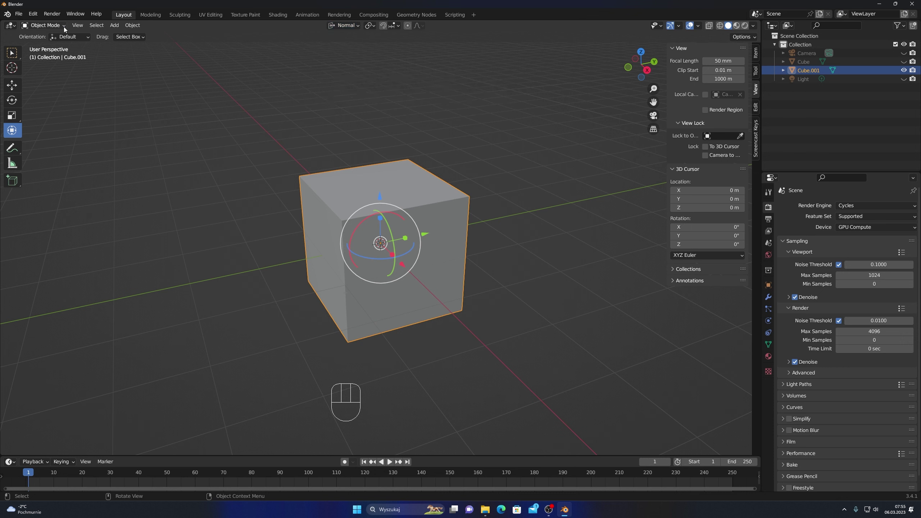
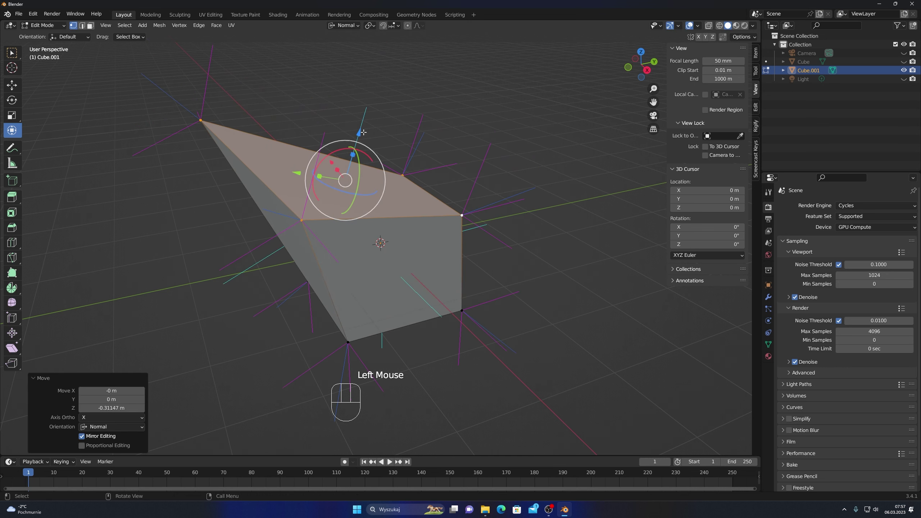
# Extrude the top face along its normal, then extrude a selected corner outward
pyautogui.press('e')
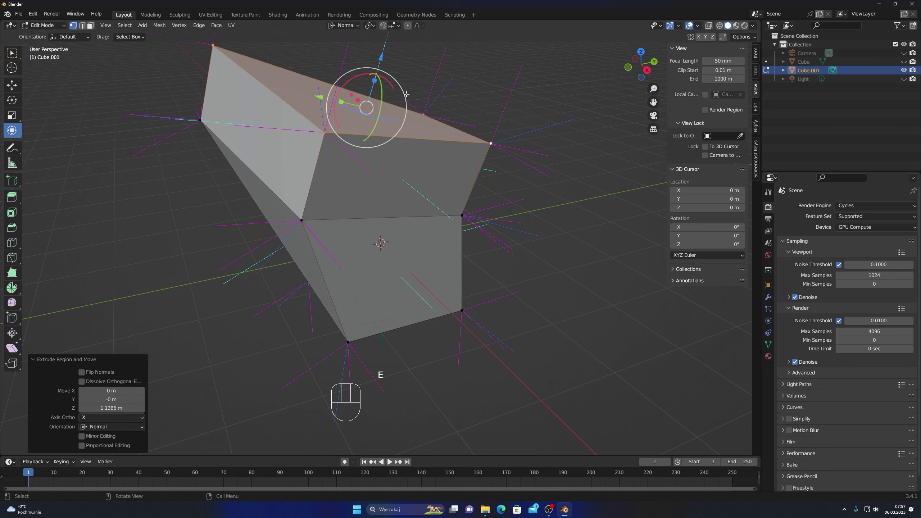
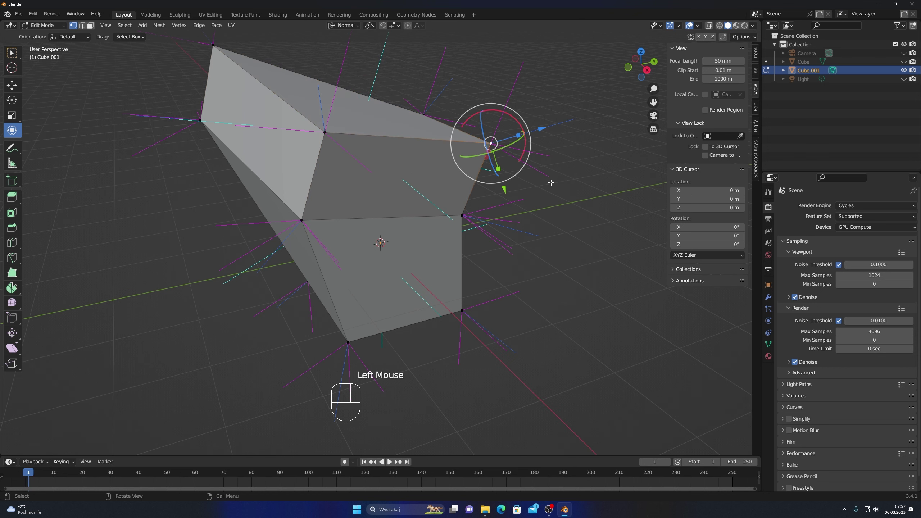
pyautogui.press('e')
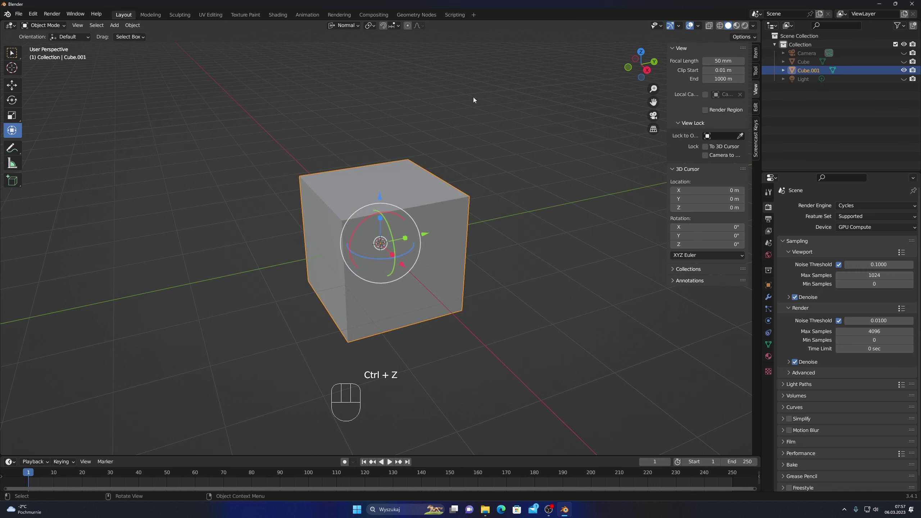
# Set the transform orientation to View so handles align to the viewport
pyautogui.moveTo(359, 27); pyautogui.dragTo(327, 182)
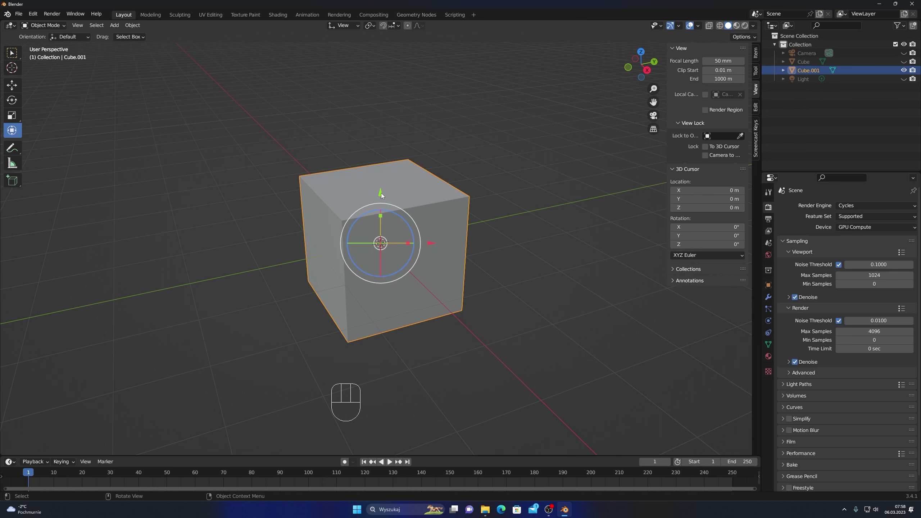
# Move the cube along the view's vertical axis, undo it, and switch to top view
pyautogui.click(383, 194)
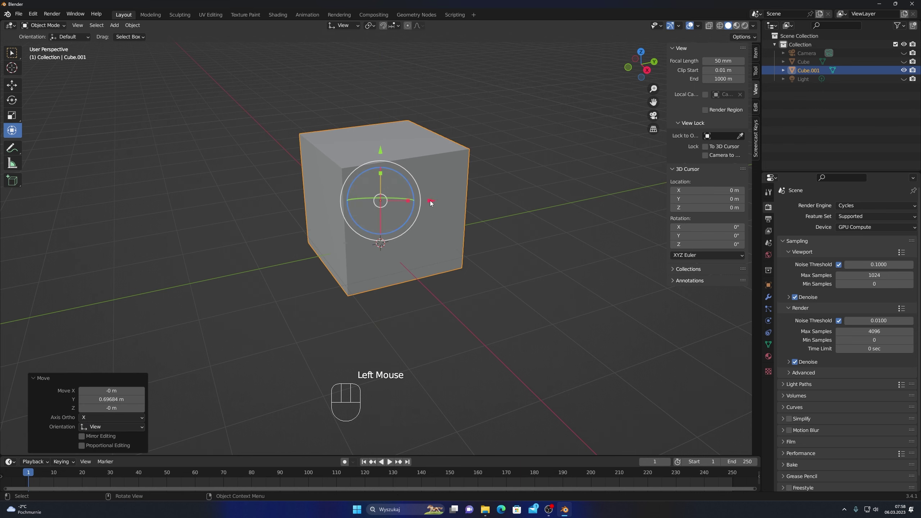
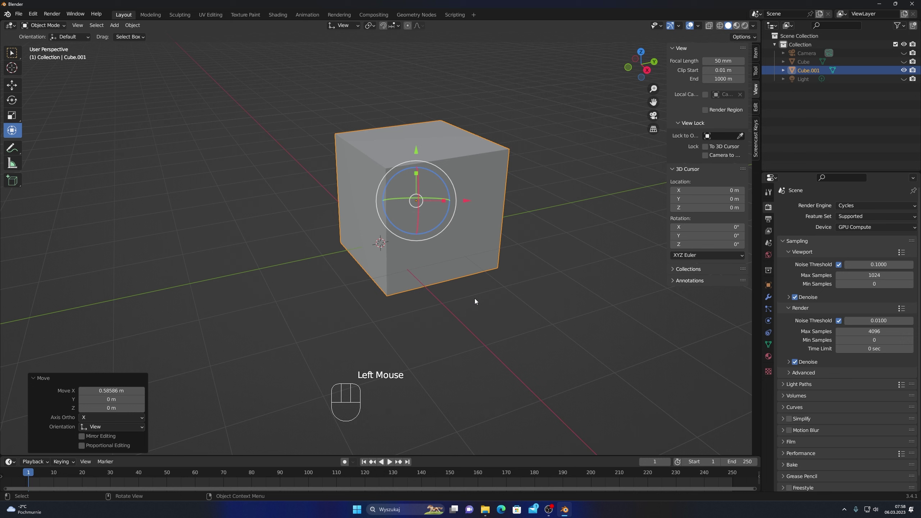
pyautogui.press('ctrl+z')
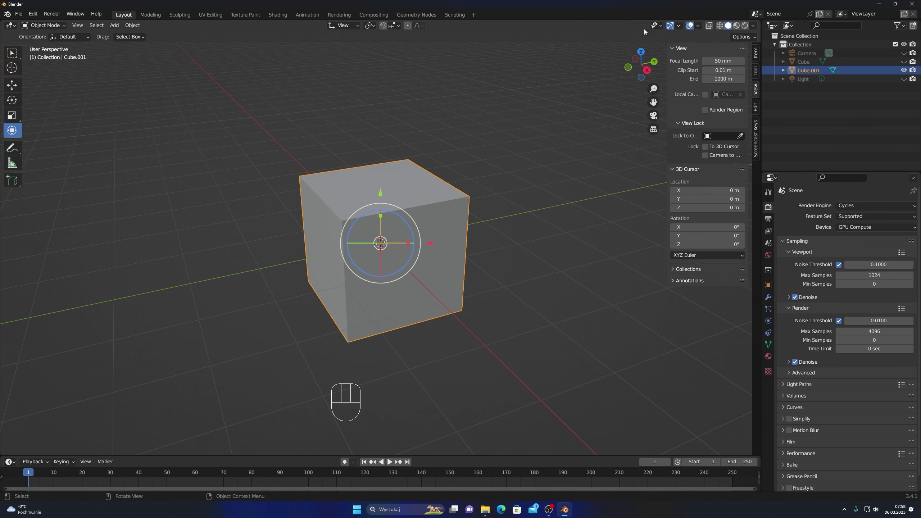
pyautogui.click(642, 54)
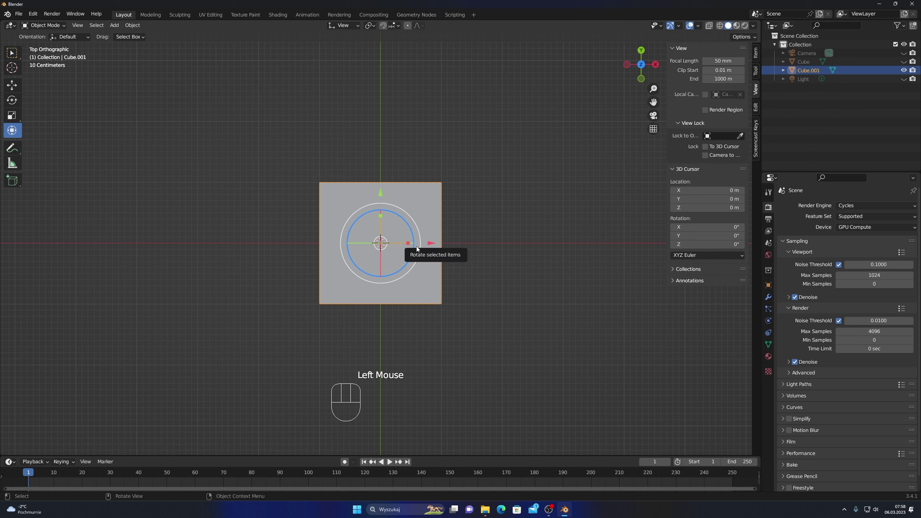
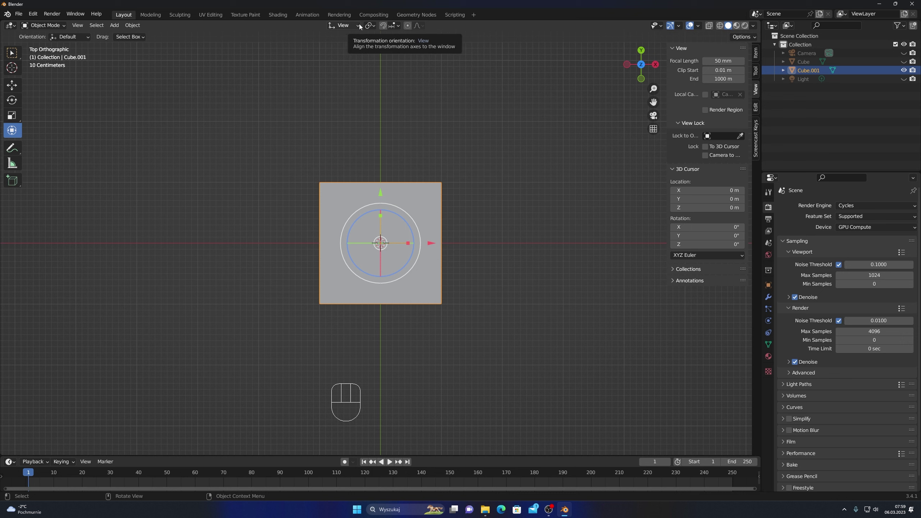
# Orbit out of top view and set the transform orientation to Cursor
pyautogui.moveTo(481, 321); pyautogui.dragTo(533, 267)
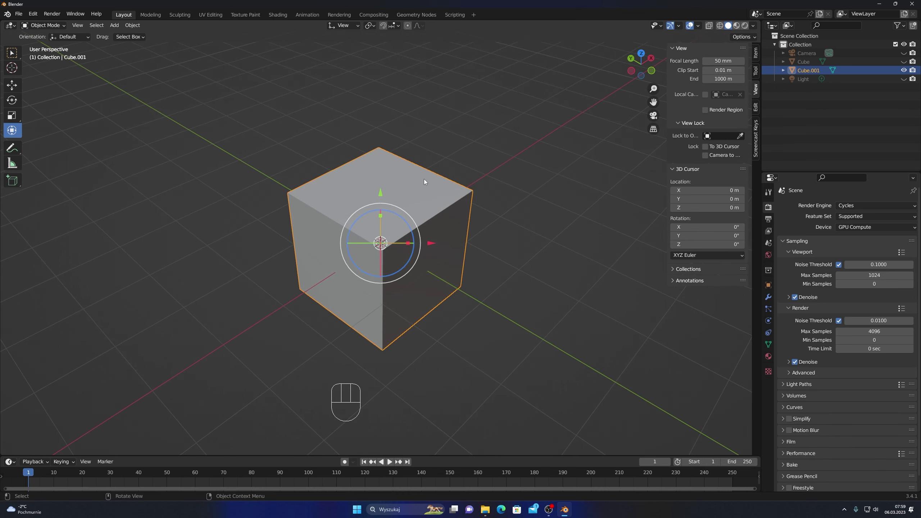
pyautogui.scroll(3)
pyautogui.moveTo(442, 205); pyautogui.dragTo(339, 199)
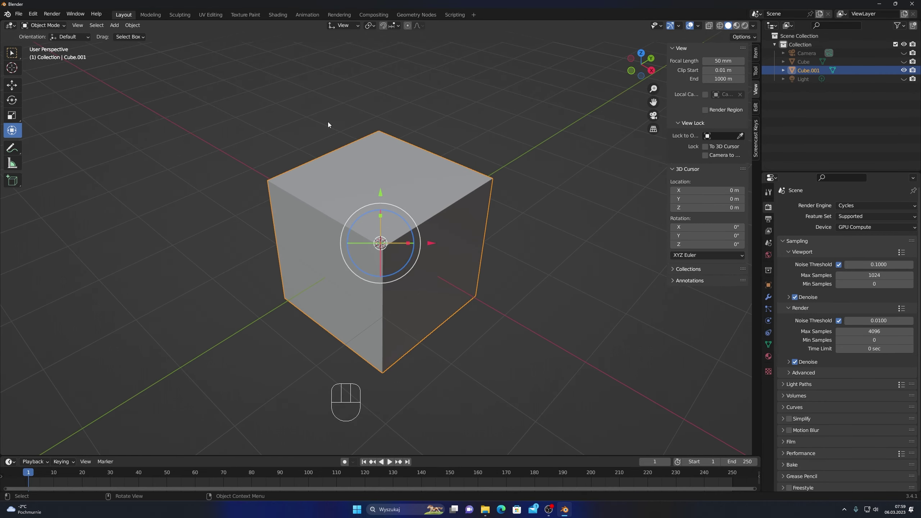
pyautogui.moveTo(357, 28); pyautogui.dragTo(393, 173)
pyautogui.moveTo(474, 193); pyautogui.dragTo(476, 187)
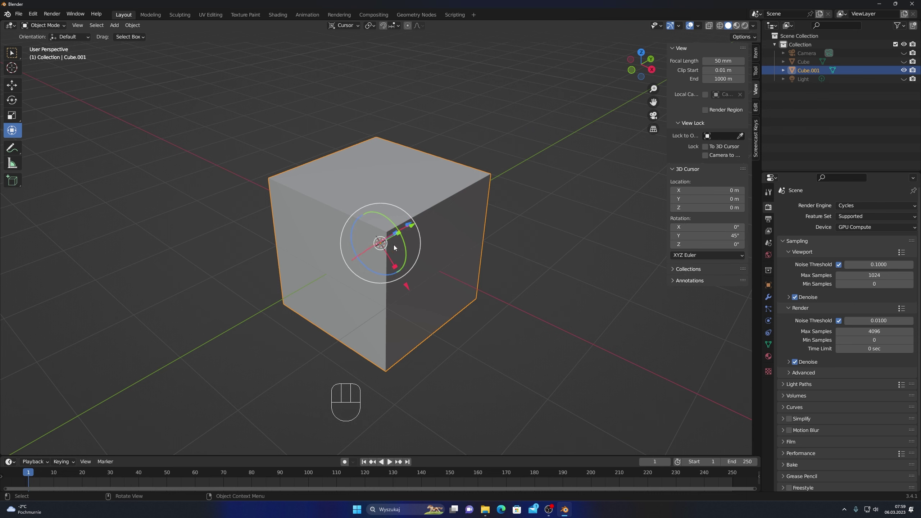
# Move the cube along the tilted cursor's Z axis, then undo the test transform
pyautogui.moveTo(411, 224); pyautogui.dragTo(535, 191)
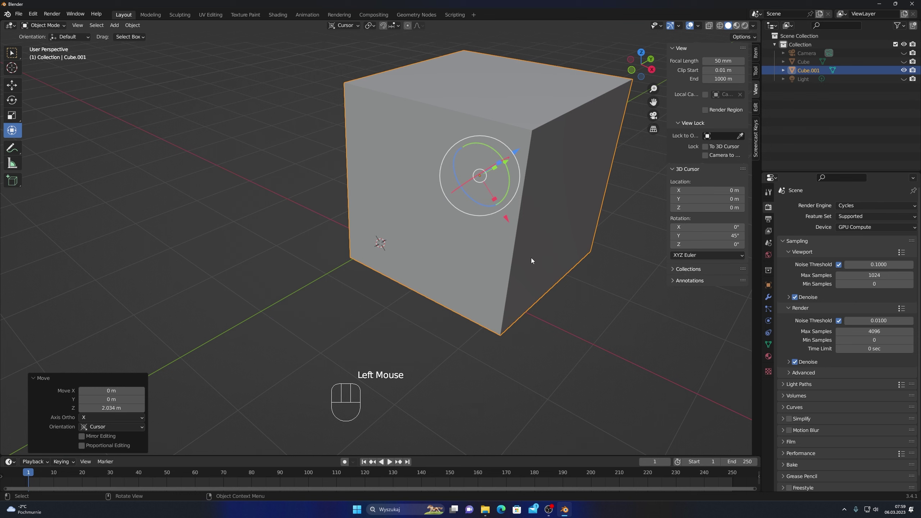
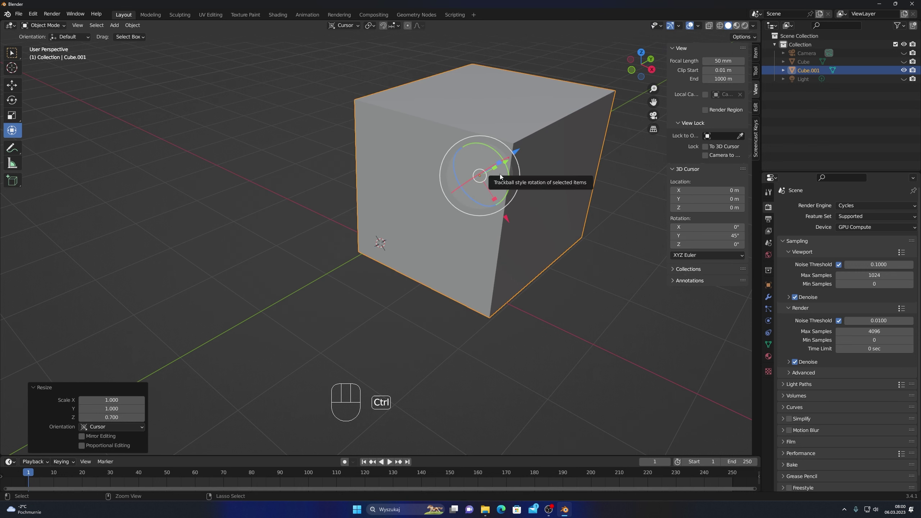
pyautogui.press('ctrl+z')
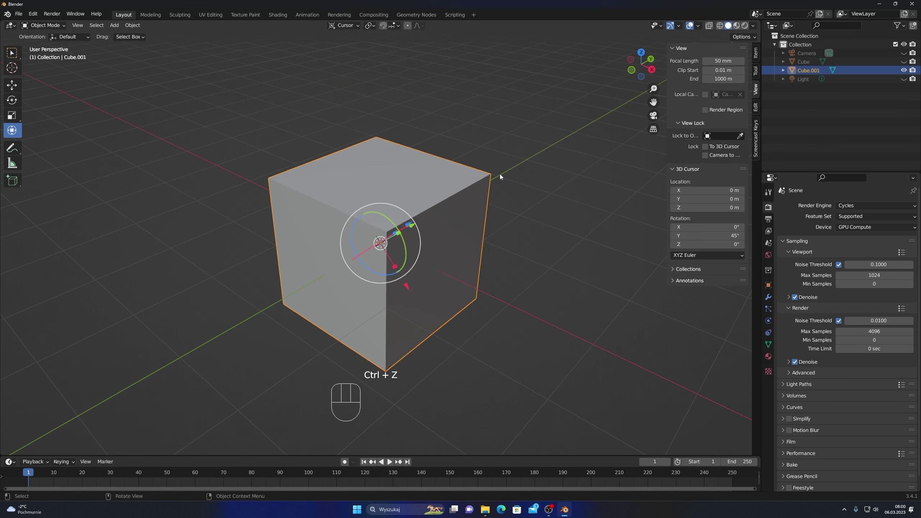
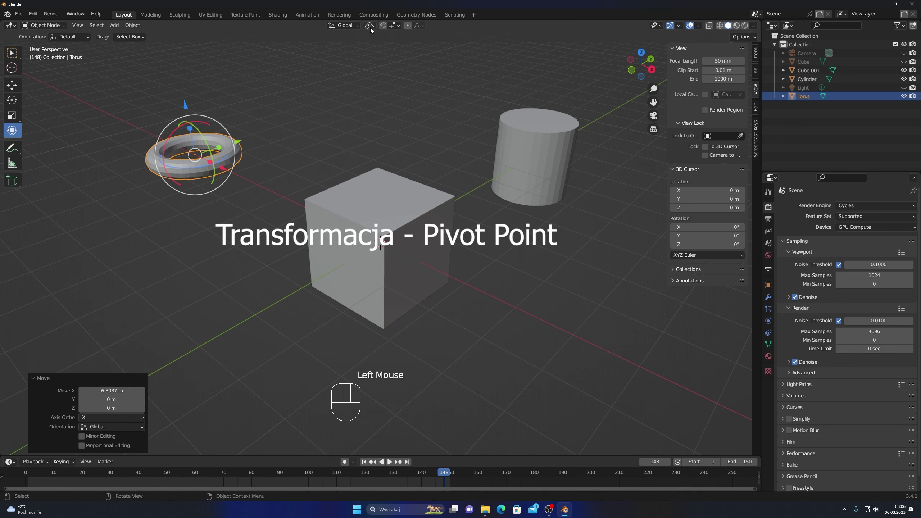
# From top view, box-select the cube, cylinder and torus so they share a Median Point pivot
pyautogui.moveTo(377, 26); pyautogui.dragTo(335, 100)
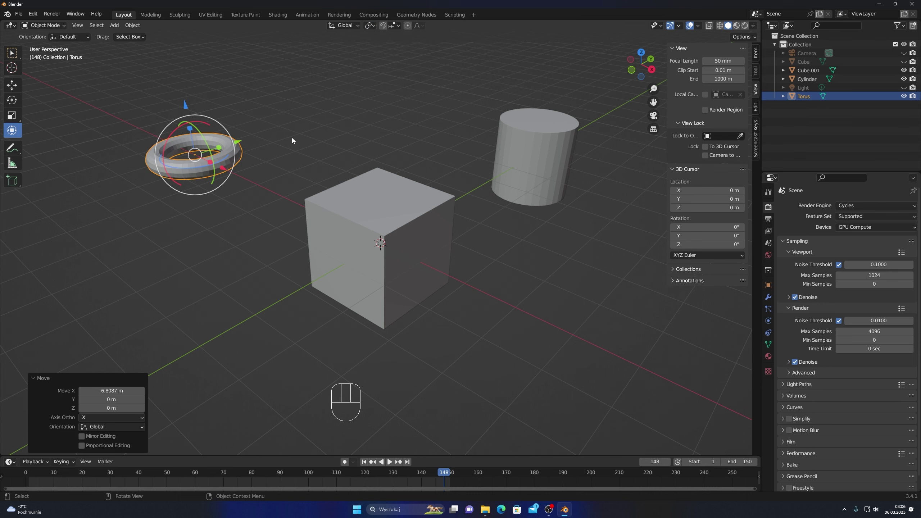
pyautogui.press('KP_7')
pyautogui.scroll(-3)
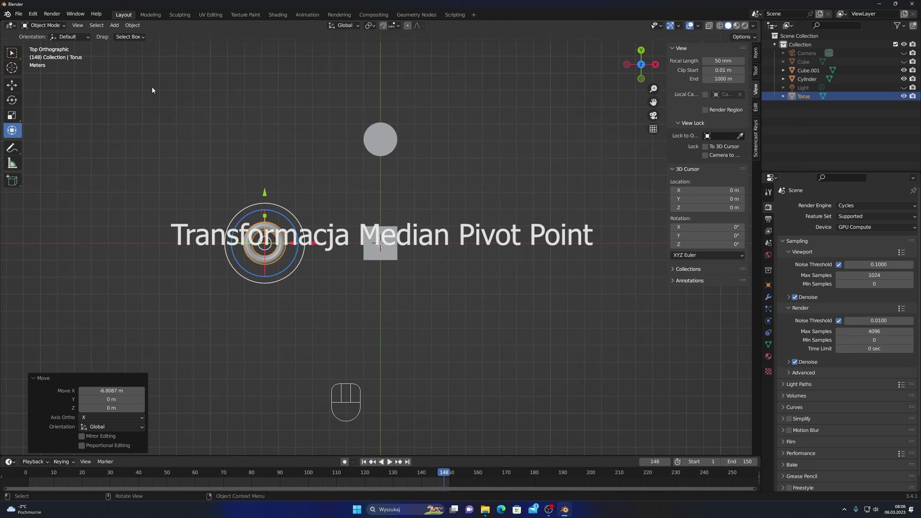
pyautogui.moveTo(153, 87); pyautogui.dragTo(504, 326)
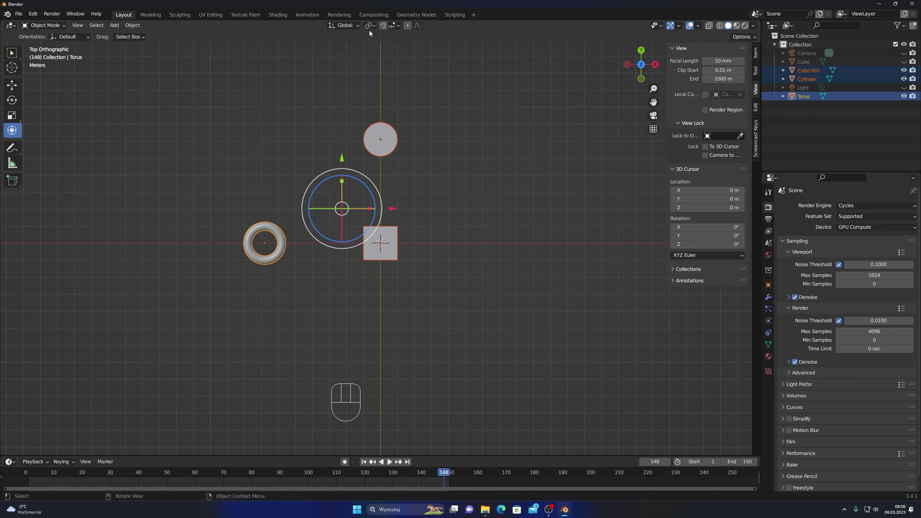
pyautogui.moveTo(376, 25); pyautogui.dragTo(384, 65)
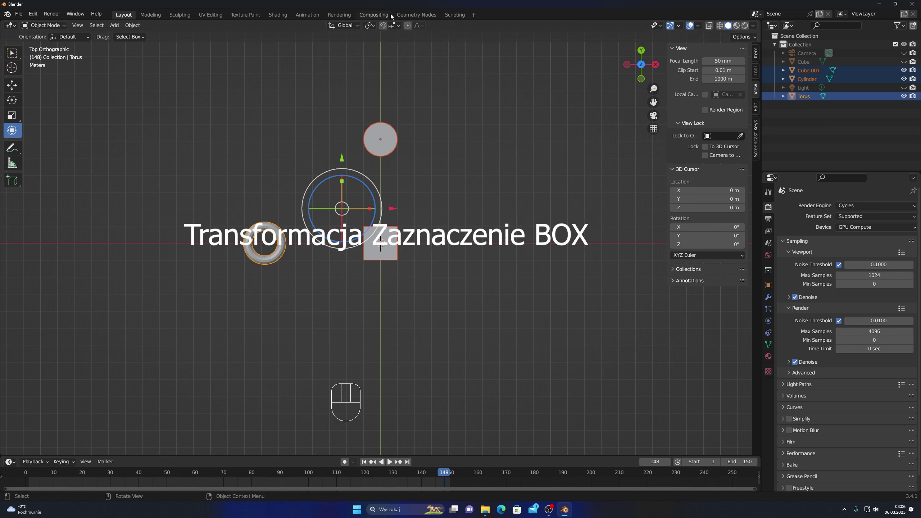
# Try Bounding Box Center pivot with a test transform, undo it, then set the pivot to 3D Cursor
pyautogui.moveTo(375, 27); pyautogui.dragTo(388, 35)
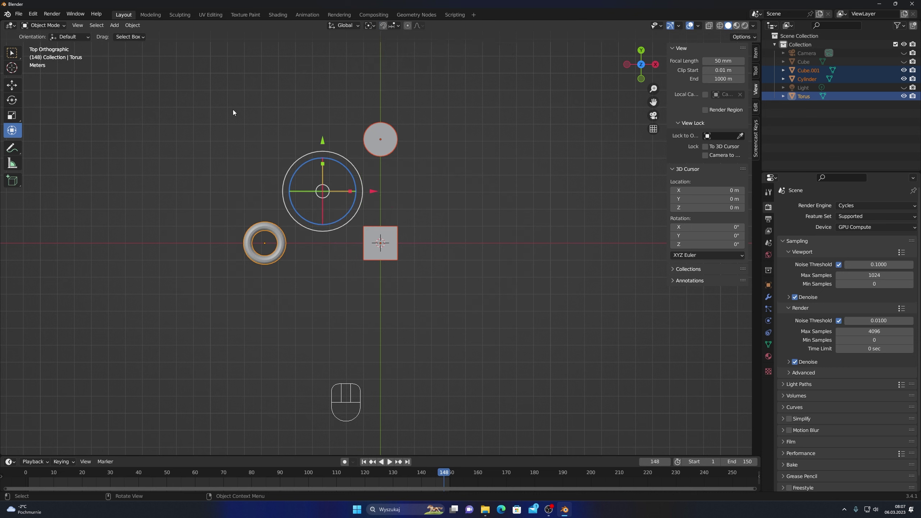
pyautogui.moveTo(239, 115); pyautogui.dragTo(410, 276)
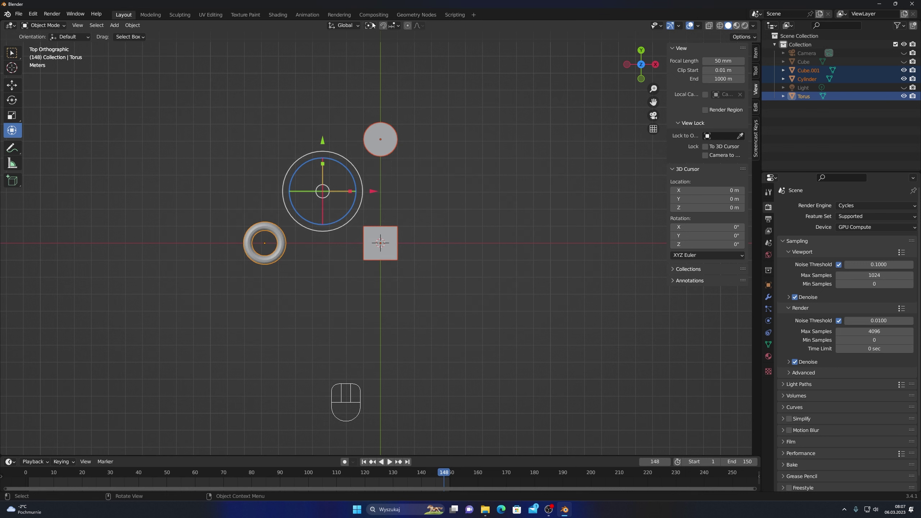
pyautogui.moveTo(374, 24); pyautogui.dragTo(356, 158)
pyautogui.moveTo(354, 176); pyautogui.dragTo(348, 191)
pyautogui.press('ctrl+z')
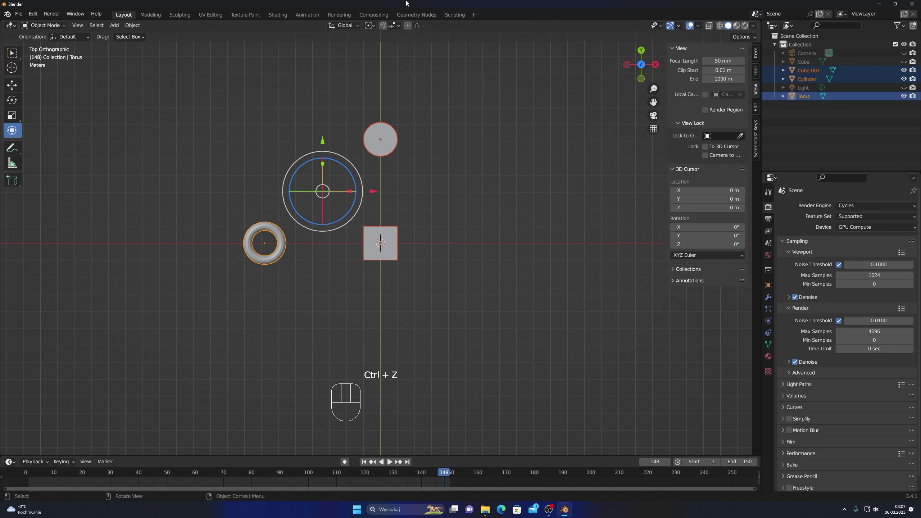
pyautogui.moveTo(376, 26); pyautogui.dragTo(397, 45)
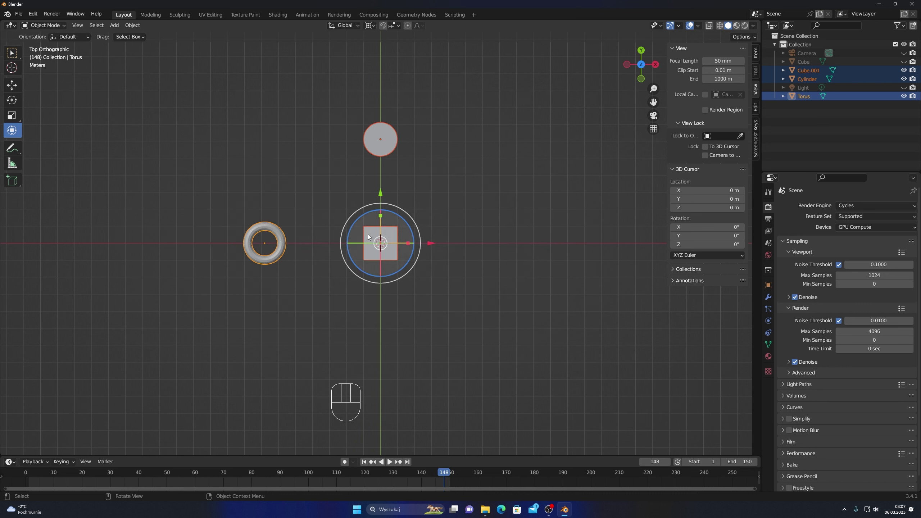
# Place the 3D cursor elsewhere in the scene with the Cursor tool, then return to the Transform tool
pyautogui.click(12, 72)
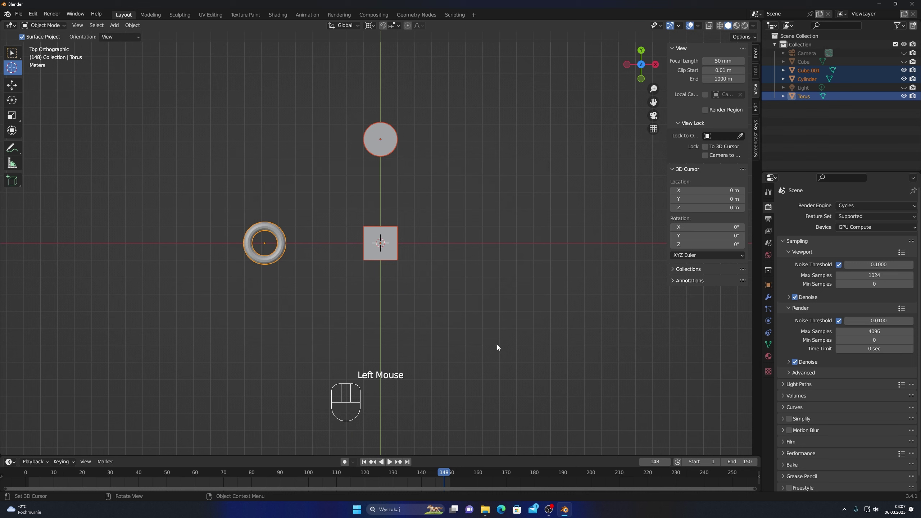
pyautogui.click(499, 346)
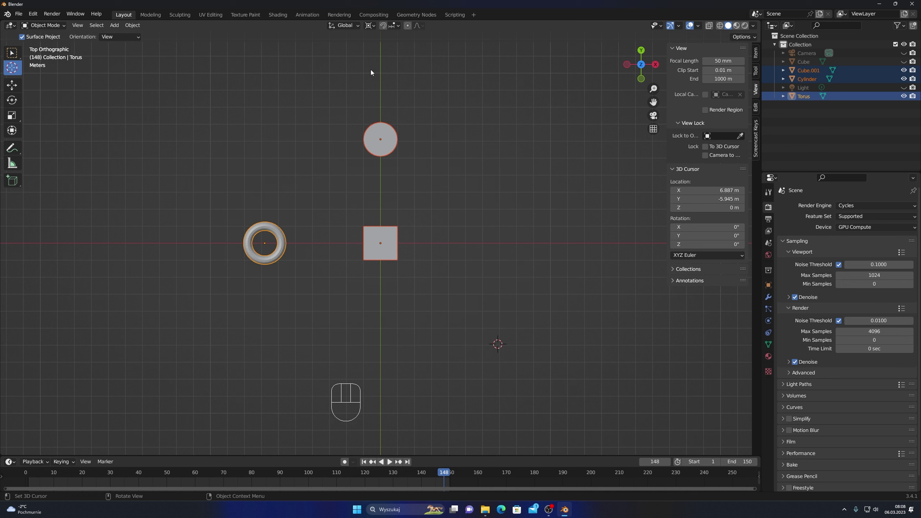
pyautogui.click(17, 130)
# Undo a test rotation, recentre the 3D cursor at the world origin and frame all objects (Shift+C)
pyautogui.moveTo(517, 320); pyautogui.dragTo(543, 311)
pyautogui.press('ctrl+z')
pyautogui.press('shift+c')
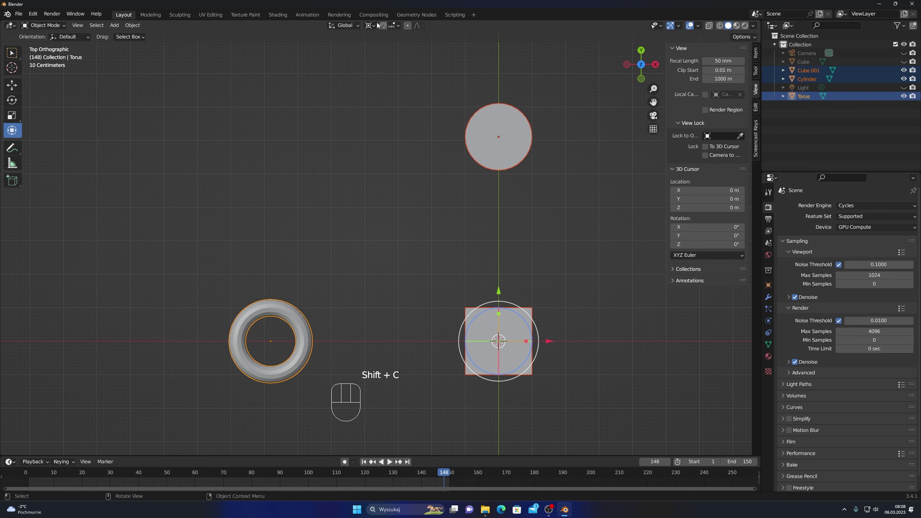
# Set the pivot to Individual Origins and rotate each object about its own origin on global Y
pyautogui.moveTo(375, 25); pyautogui.dragTo(386, 55)
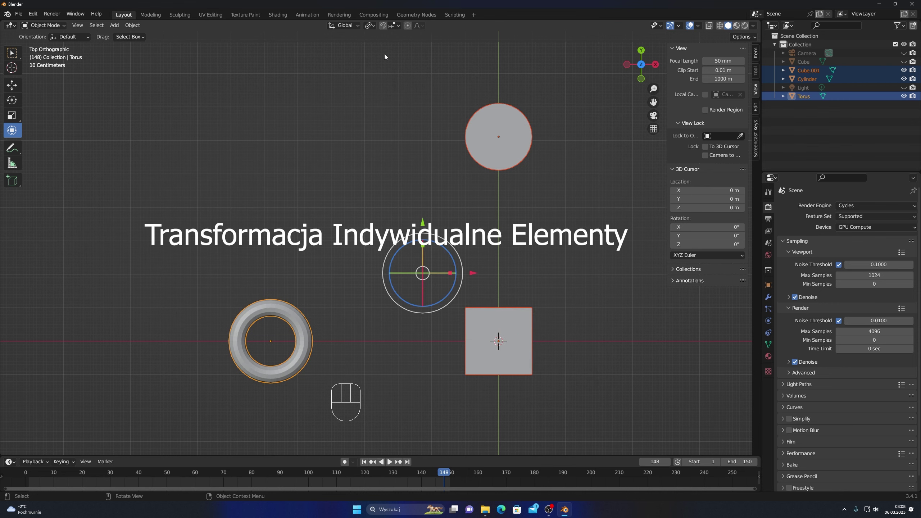
pyautogui.scroll(-3)
pyautogui.scroll(3)
pyautogui.moveTo(431, 233); pyautogui.dragTo(423, 178)
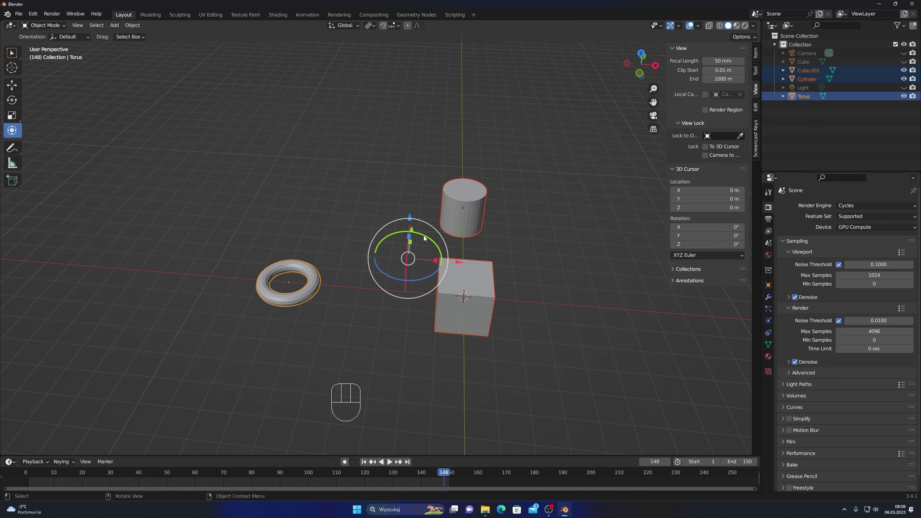
pyautogui.moveTo(425, 237); pyautogui.dragTo(352, 275)
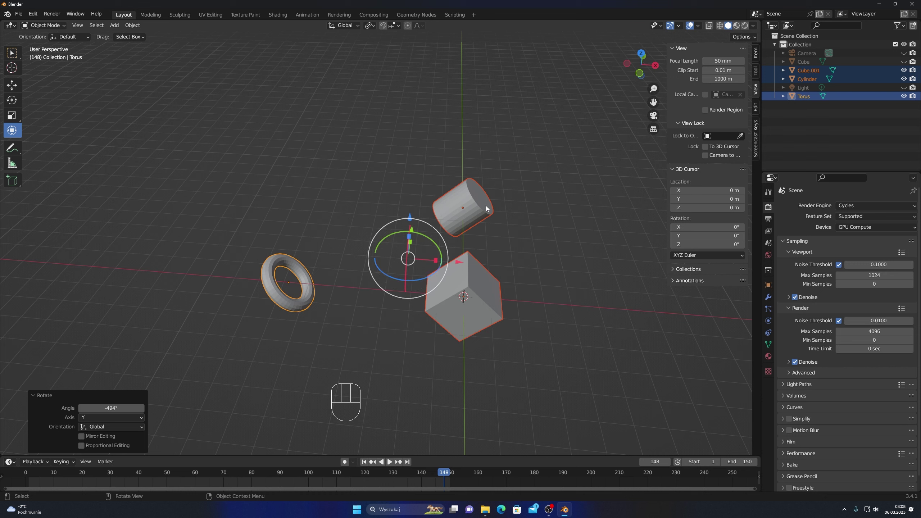
# Switch to Local orientation, rotate the objects about their local Y axes, then undo it
pyautogui.moveTo(358, 27); pyautogui.dragTo(434, 247)
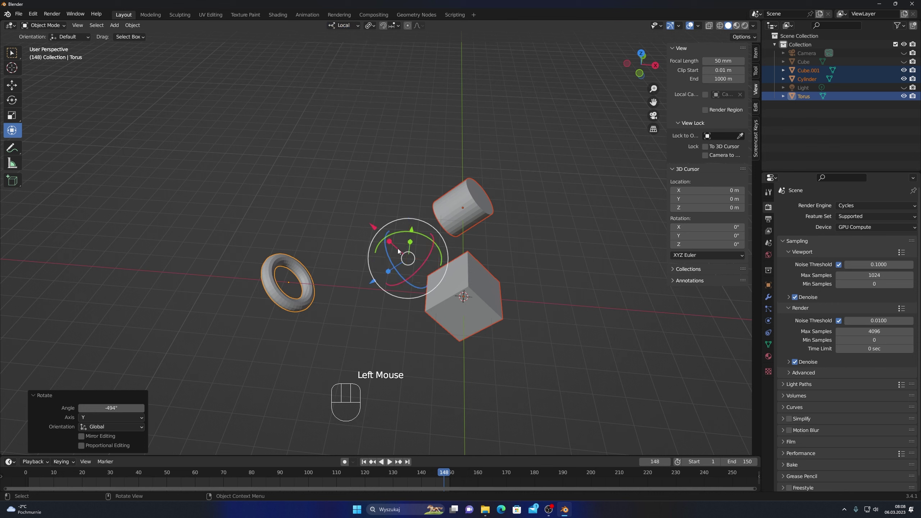
pyautogui.moveTo(400, 235); pyautogui.dragTo(346, 291)
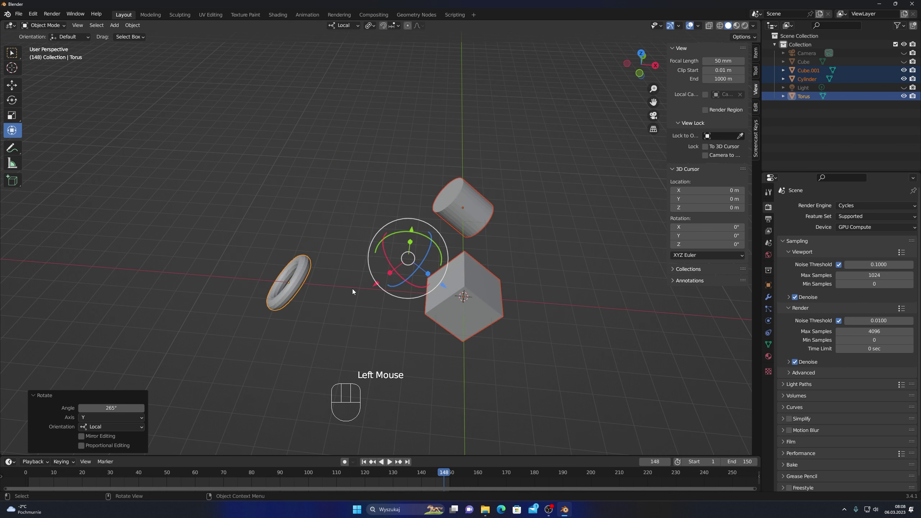
pyautogui.press('ctrl+z')
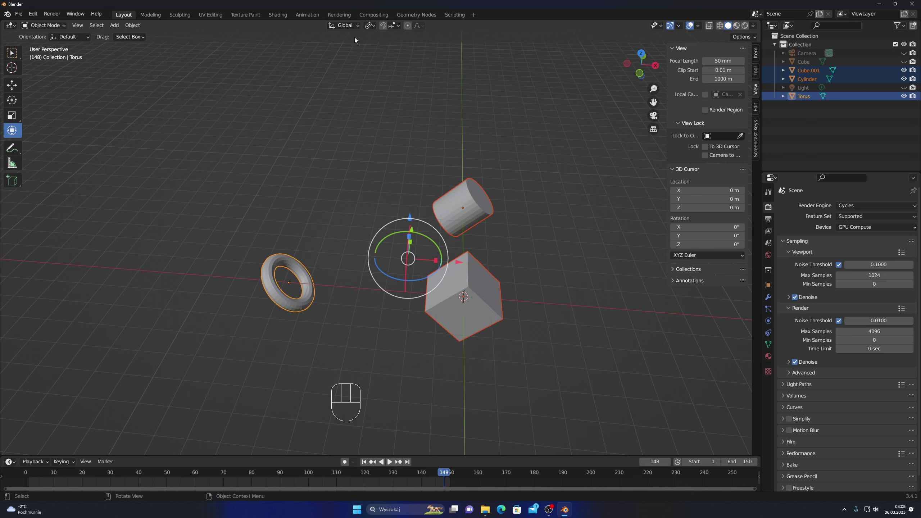
# Use Local orientation and clear the rotations so the three objects stand upright again
pyautogui.click(359, 31)
pyautogui.moveTo(360, 26); pyautogui.dragTo(343, 171)
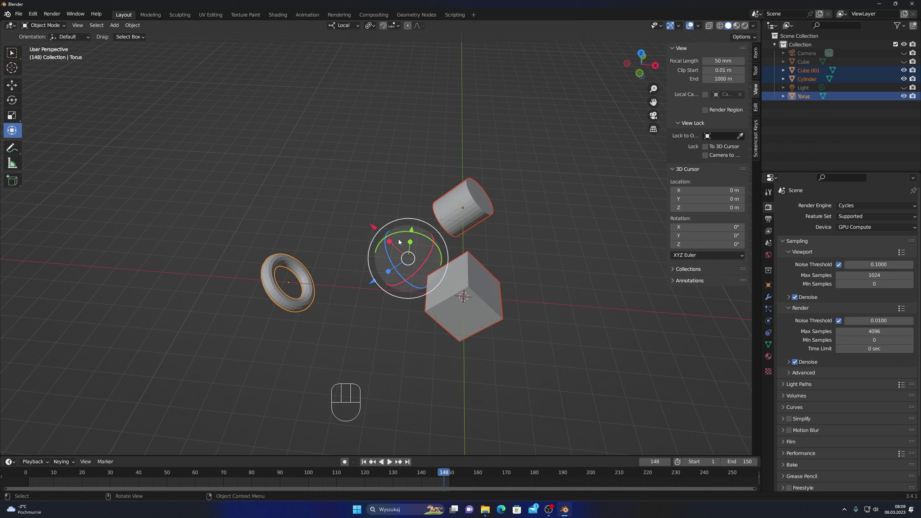
pyautogui.moveTo(400, 234); pyautogui.dragTo(514, 307)
pyautogui.click(219, 141)
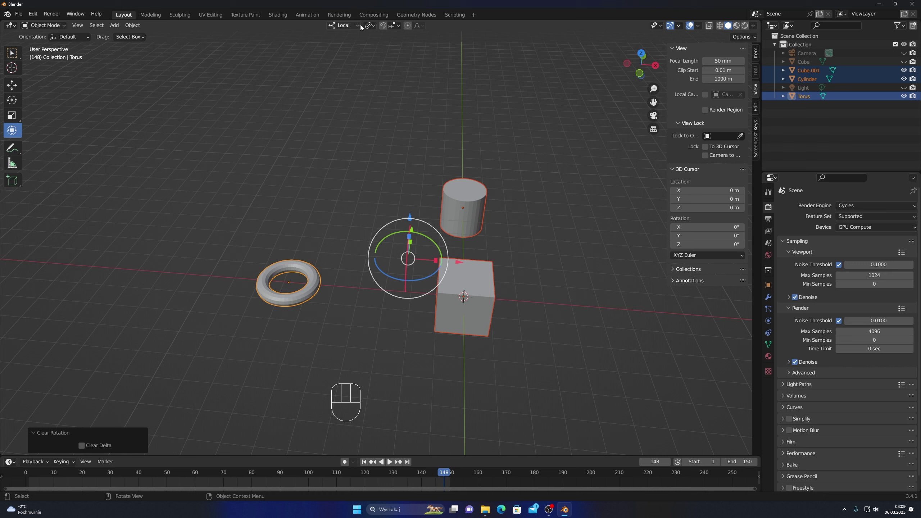
# Return to Global orientation, set pivot to Active Element, and rotate the objects 26.1° about Y
pyautogui.moveTo(362, 26); pyautogui.dragTo(397, 231)
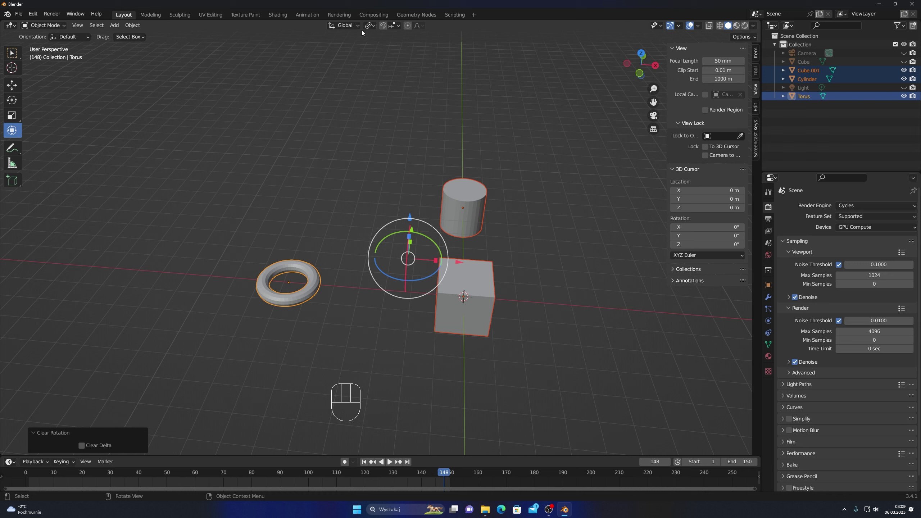
pyautogui.moveTo(359, 26); pyautogui.dragTo(395, 14)
pyautogui.moveTo(376, 29); pyautogui.dragTo(388, 65)
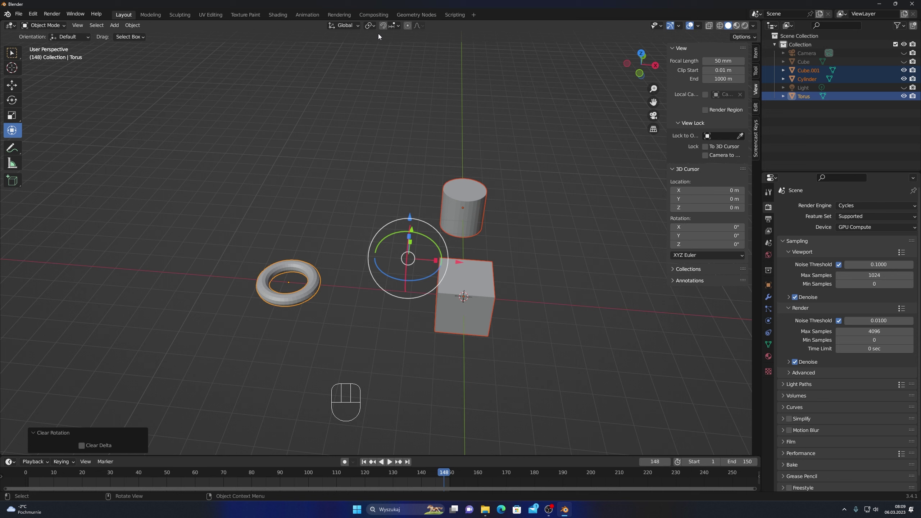
pyautogui.click(437, 242)
pyautogui.moveTo(436, 240); pyautogui.dragTo(437, 254)
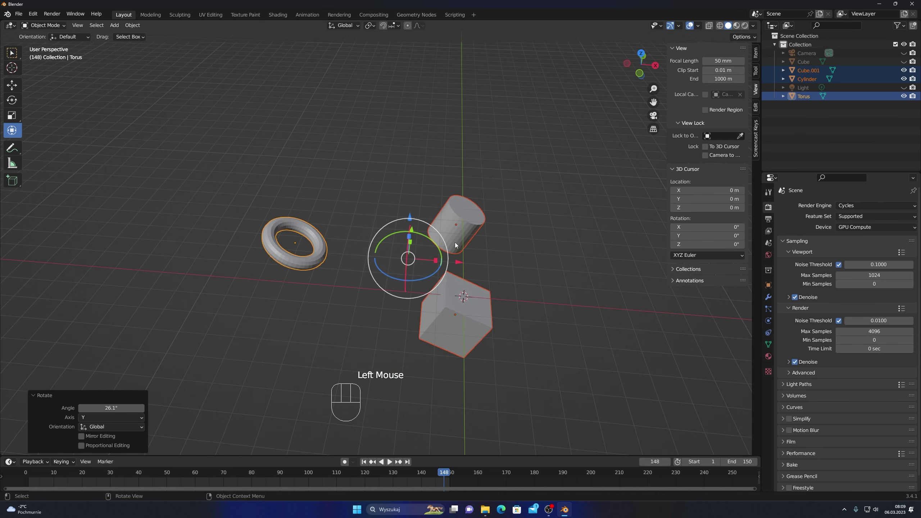
# Undo the rotation, select only the torus, move its mesh about 2.45 m up in Edit Mode, and return to Object Mode
pyautogui.press('ctrl+z')
pyautogui.moveTo(375, 27); pyautogui.dragTo(387, 76)
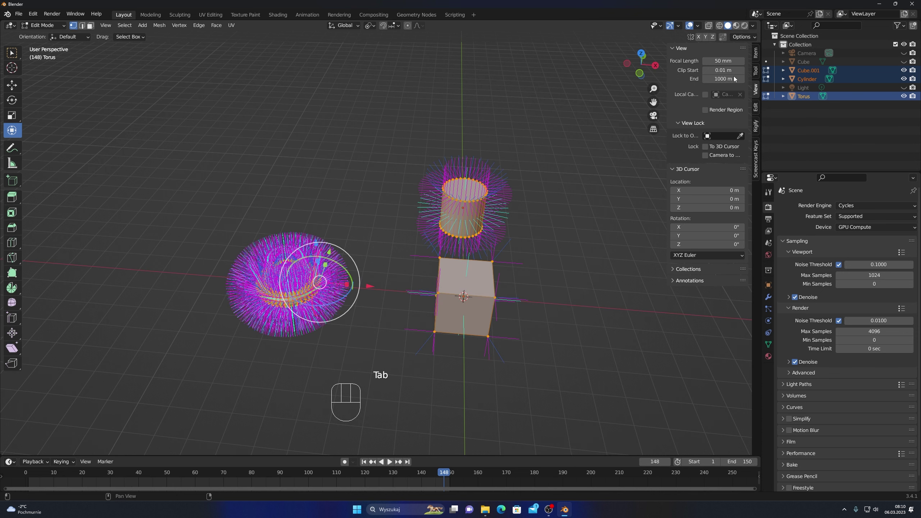
pyautogui.moveTo(699, 29); pyautogui.dragTo(578, 354)
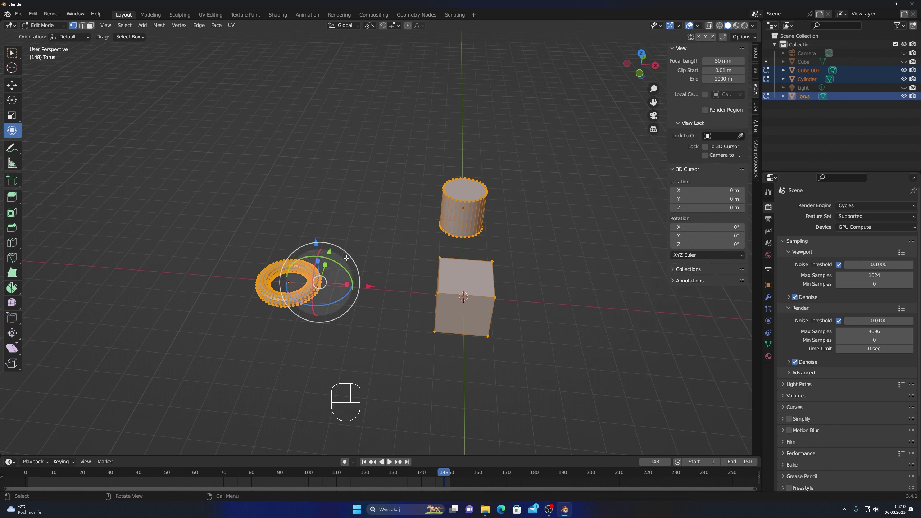
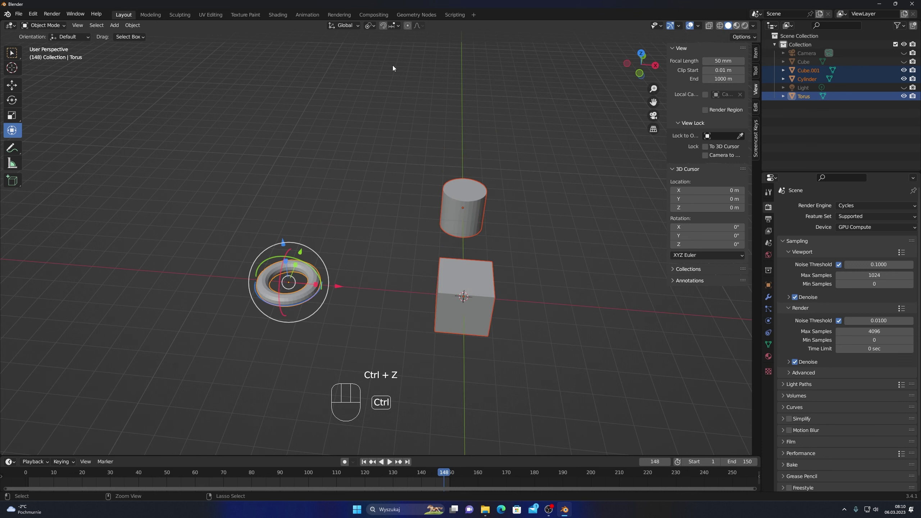
pyautogui.click(215, 181)
pyautogui.moveTo(196, 191); pyautogui.dragTo(361, 341)
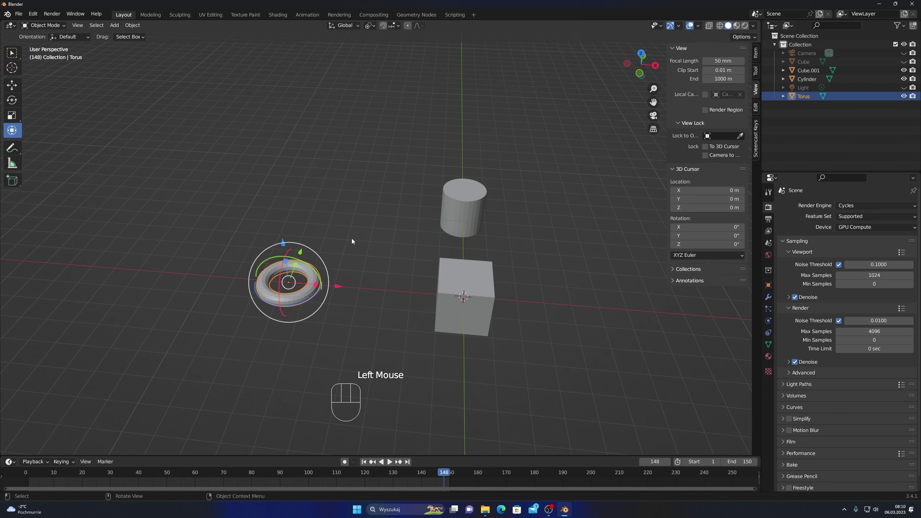
pyautogui.moveTo(68, 27); pyautogui.dragTo(45, 42)
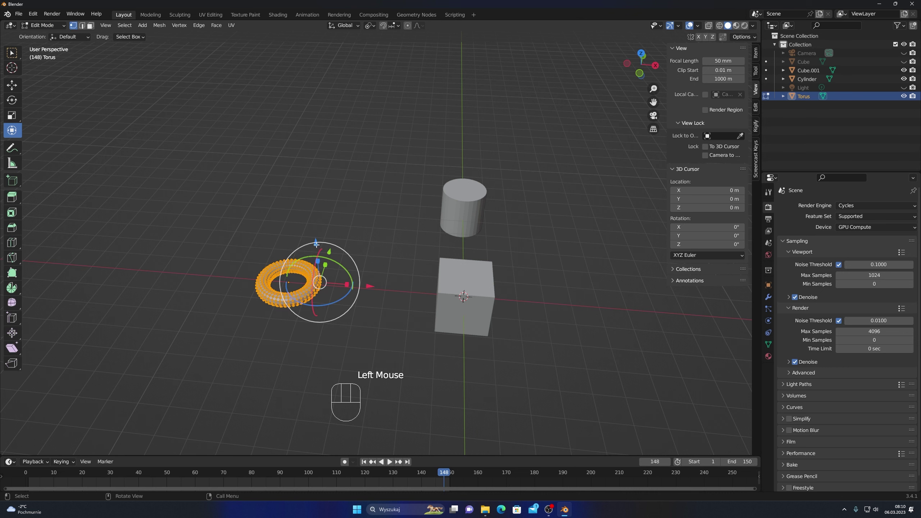
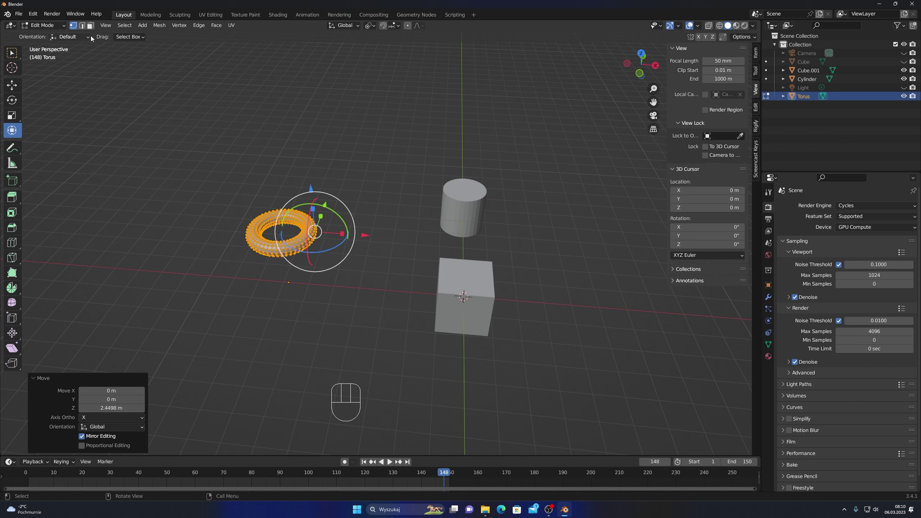
pyautogui.moveTo(93, 37); pyautogui.dragTo(66, 25)
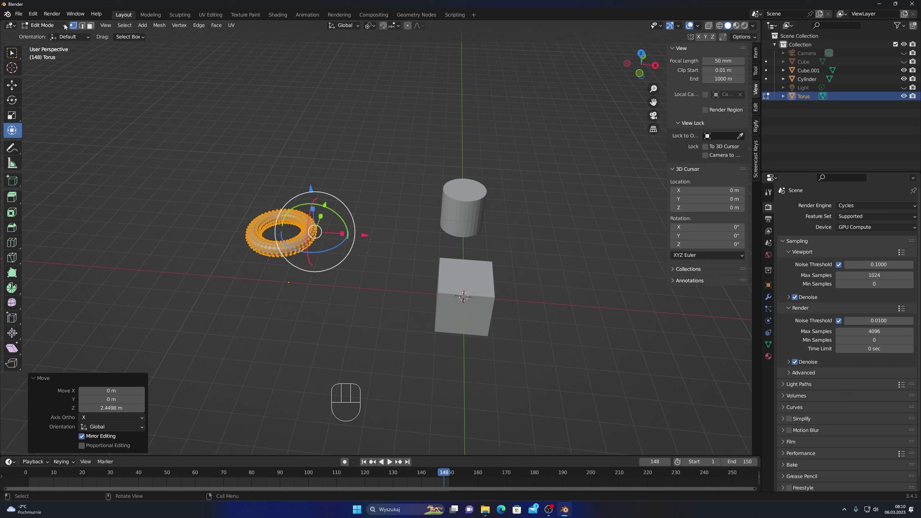
pyautogui.moveTo(65, 26); pyautogui.dragTo(37, 35)
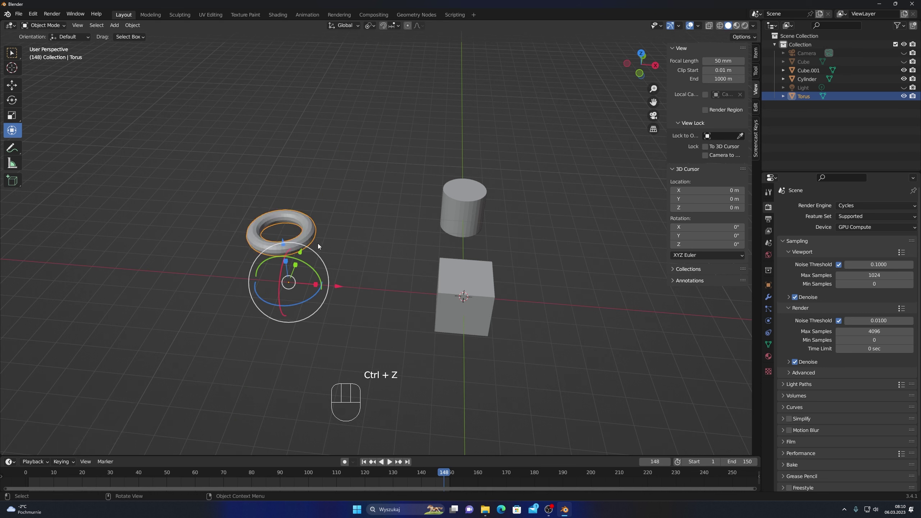
pyautogui.click(189, 111)
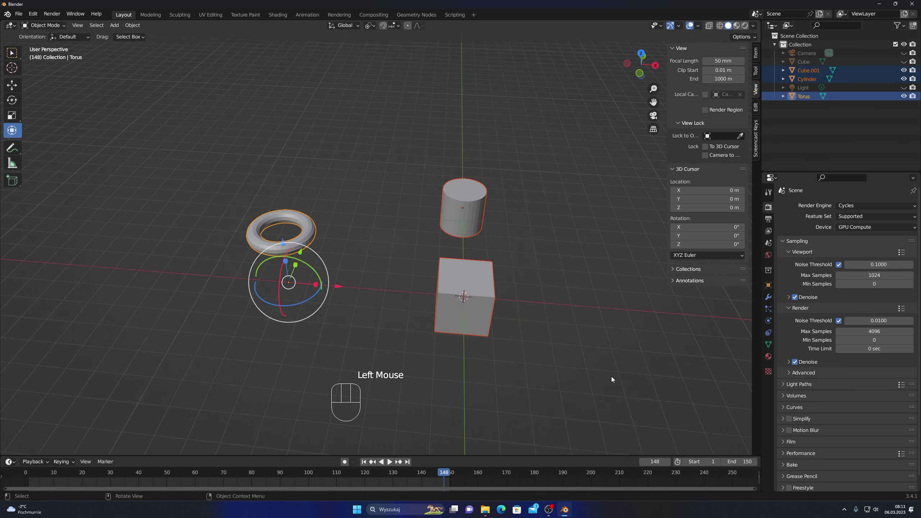
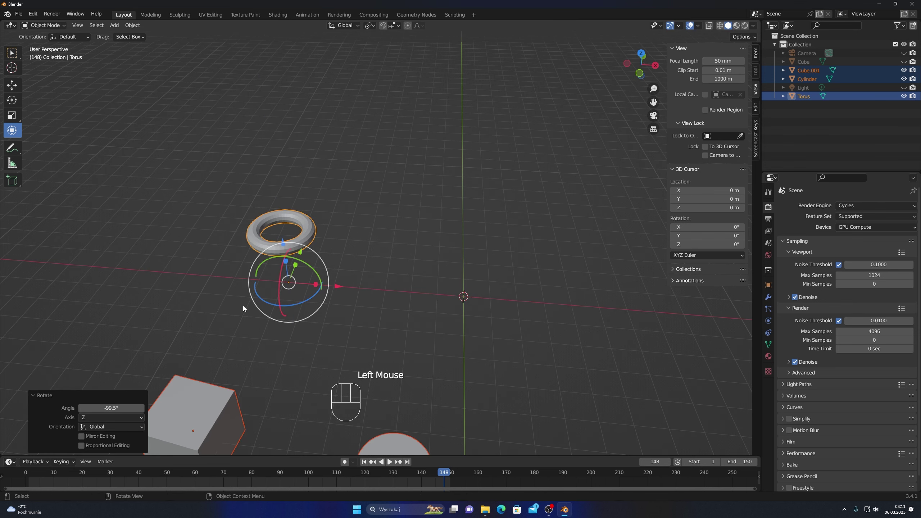
pyautogui.press('ctrl+z')
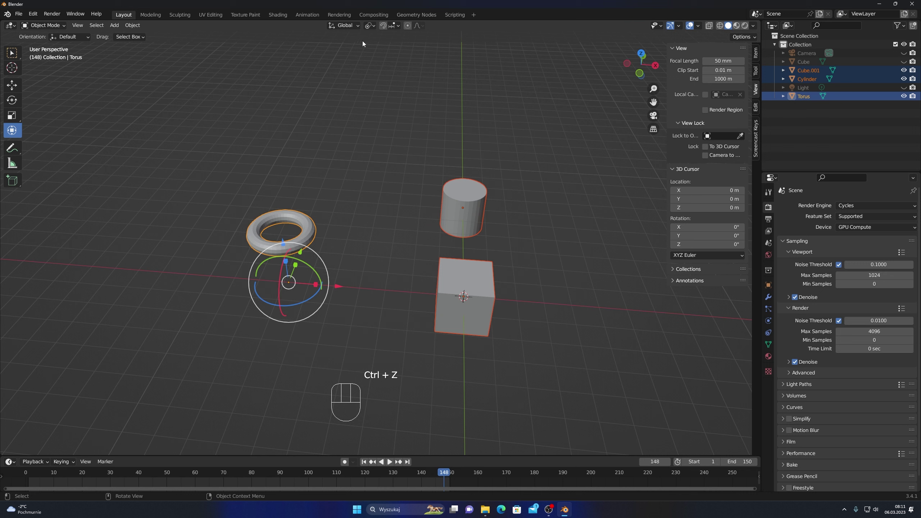
# Orbit and zoom around the scene, then deselect all objects (Alt+A)
pyautogui.moveTo(377, 24); pyautogui.dragTo(391, 33)
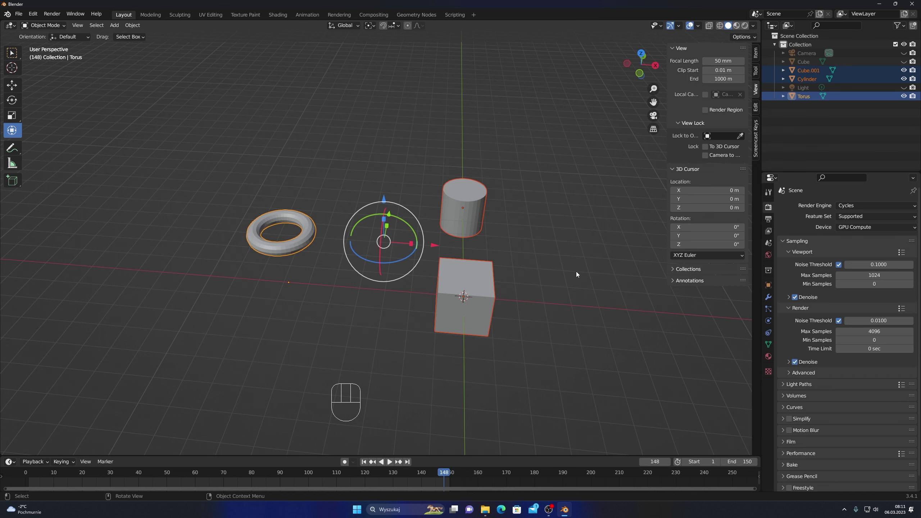
pyautogui.scroll(3)
pyautogui.scroll(-3)
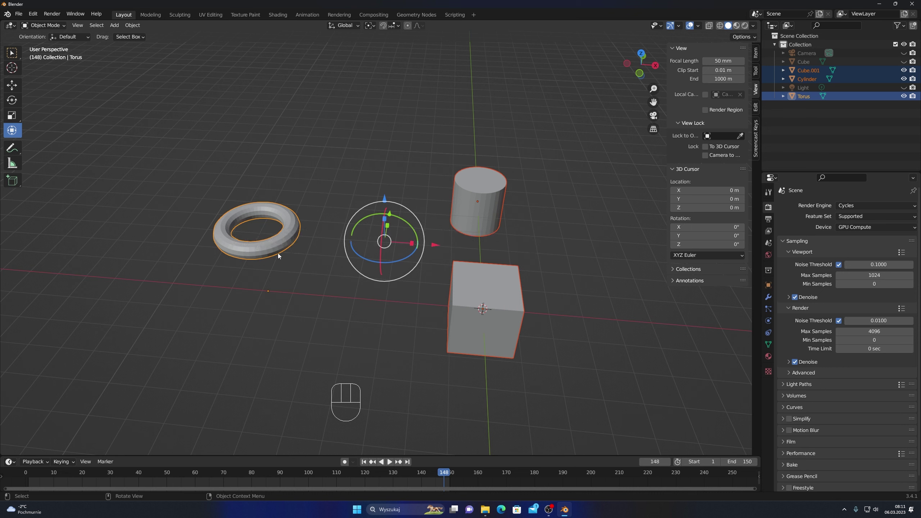
pyautogui.click(222, 97)
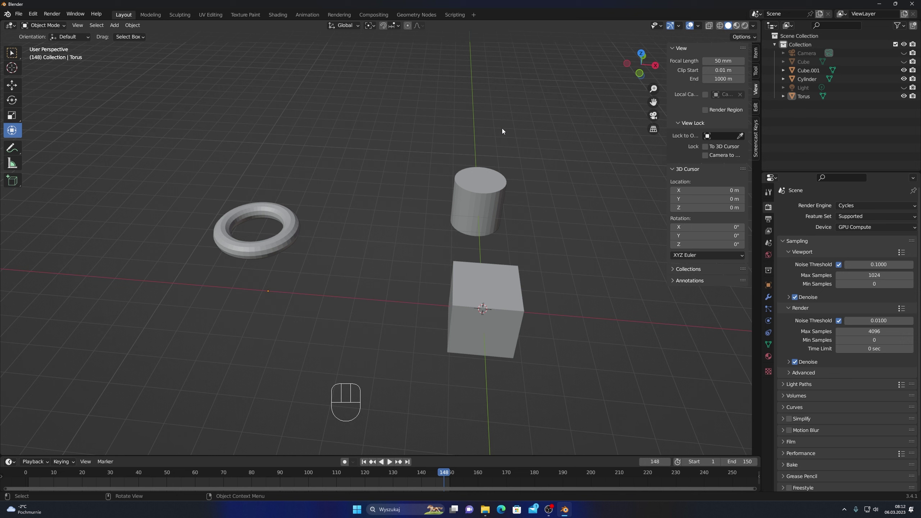
# Shift-select the torus, the cylinder, then the cube so the cube becomes the active object
pyautogui.click(488, 177)
pyautogui.click(289, 215)
pyautogui.click(499, 308)
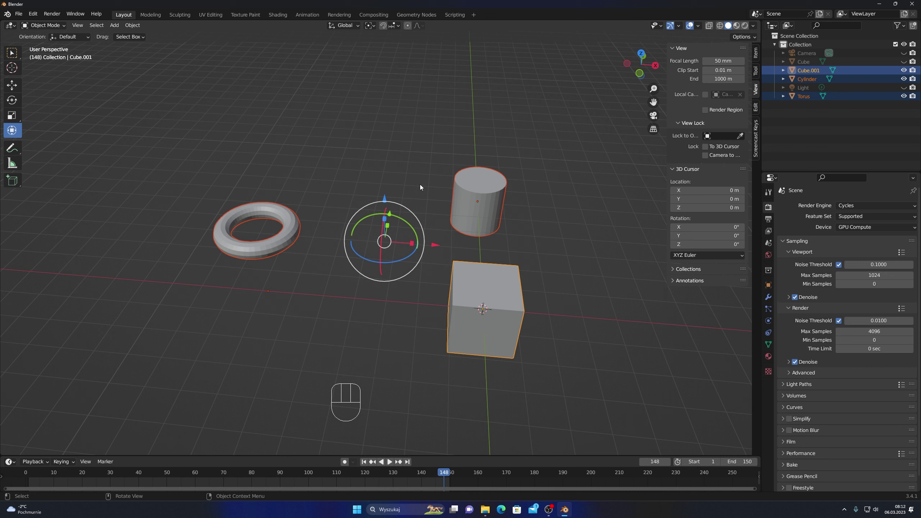
# With Active Element pivot, test rotations around the cube and undo each one
pyautogui.moveTo(375, 26); pyautogui.dragTo(388, 73)
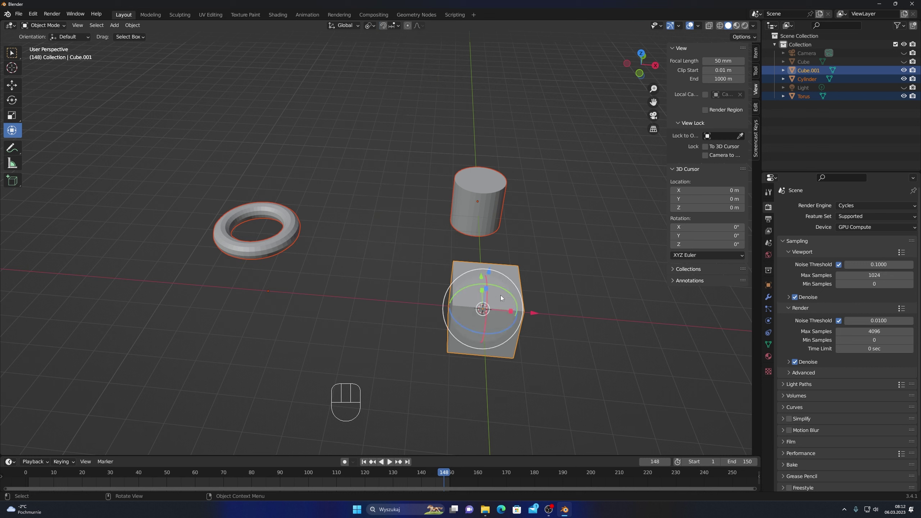
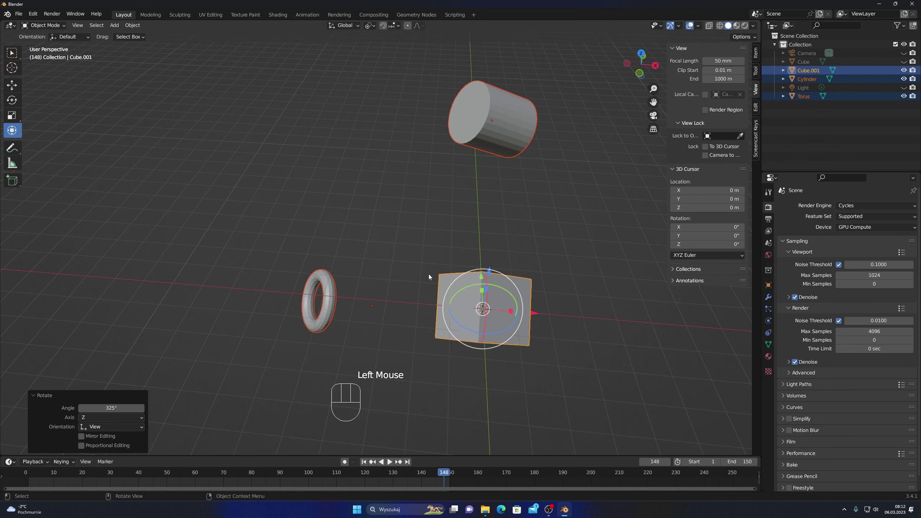
pyautogui.press('ctrl+z')
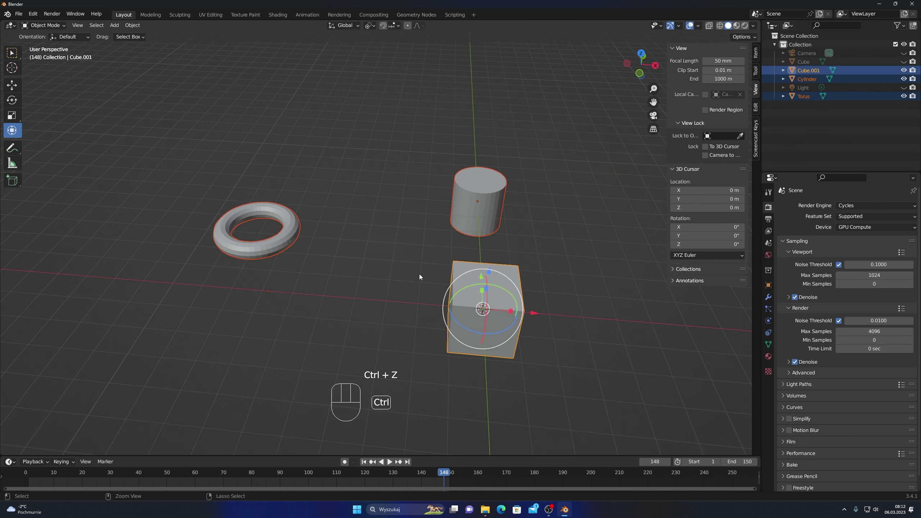
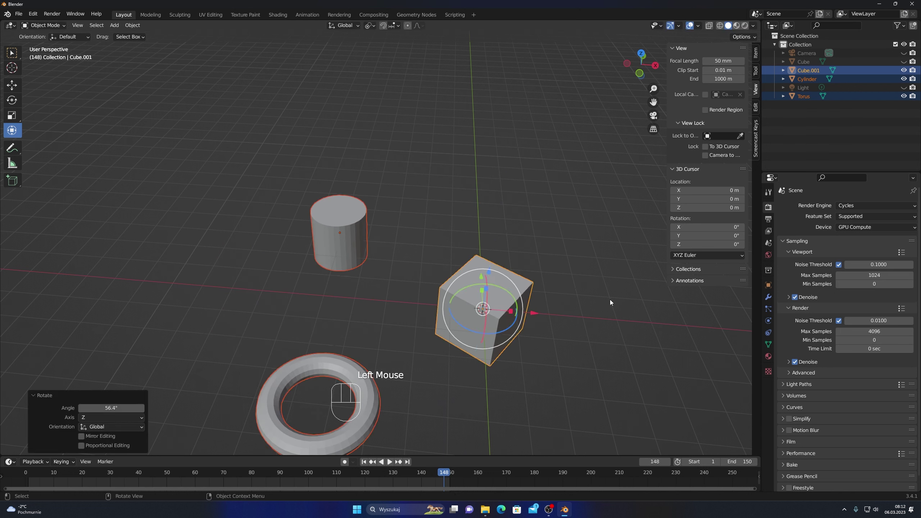
pyautogui.press('ctrl+z')
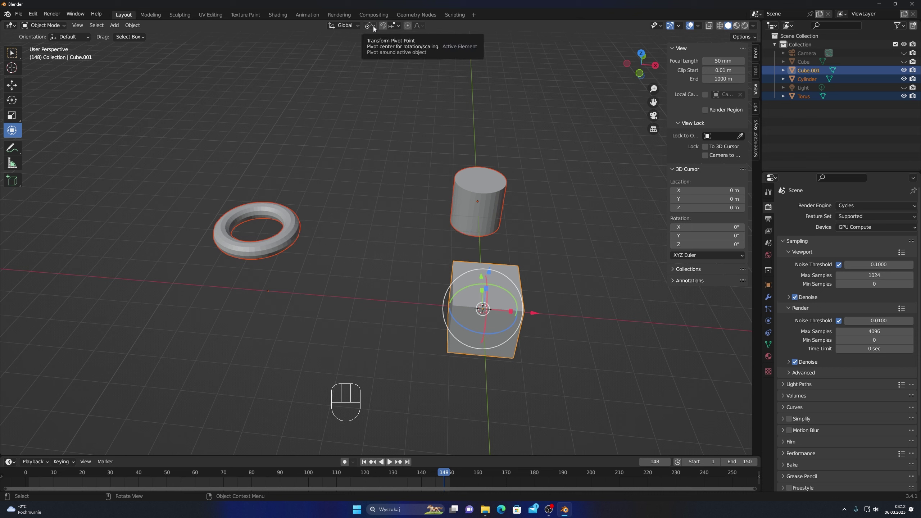
pyautogui.moveTo(375, 28); pyautogui.dragTo(304, 111)
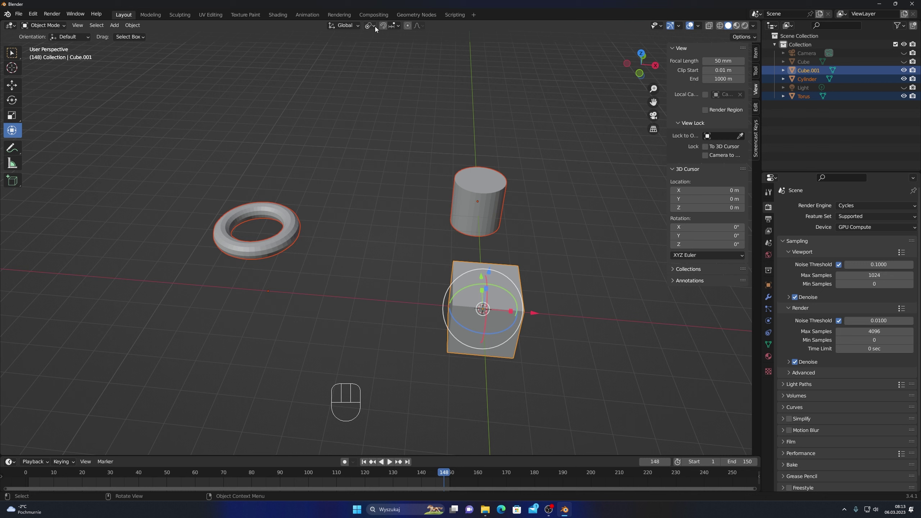
pyautogui.moveTo(350, 32); pyautogui.dragTo(570, 102)
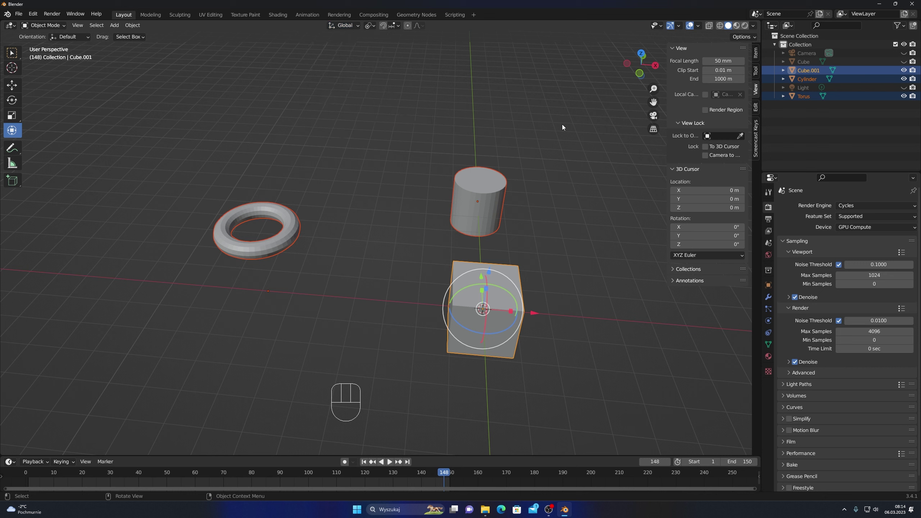